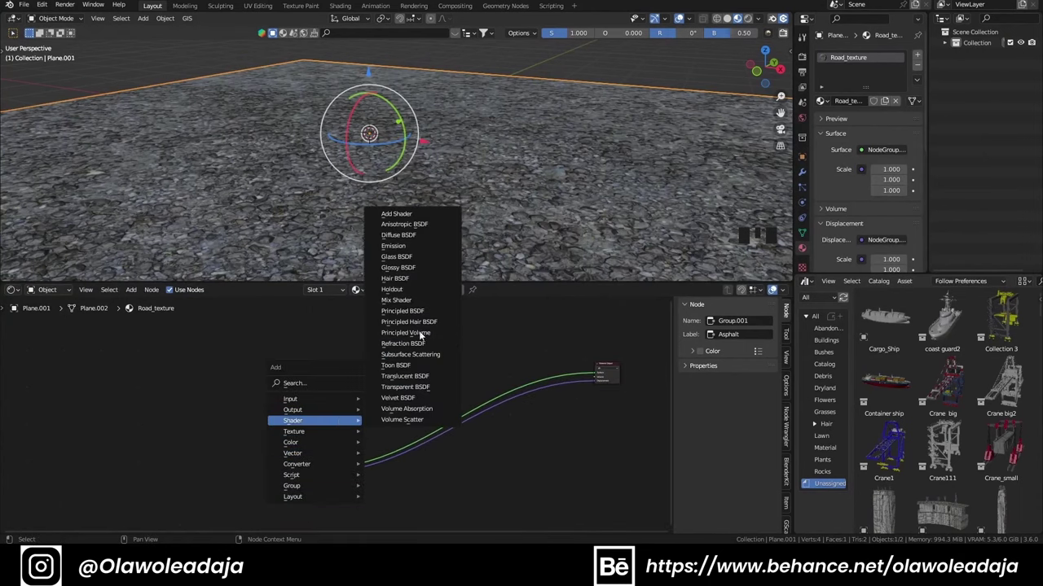
# Step: Blend the two asphalt node groups with a Mix Shader and wire it to the Material Output surface
pyautogui.scroll(3)
pyautogui.click(305, 359)
pyautogui.click(305, 426)
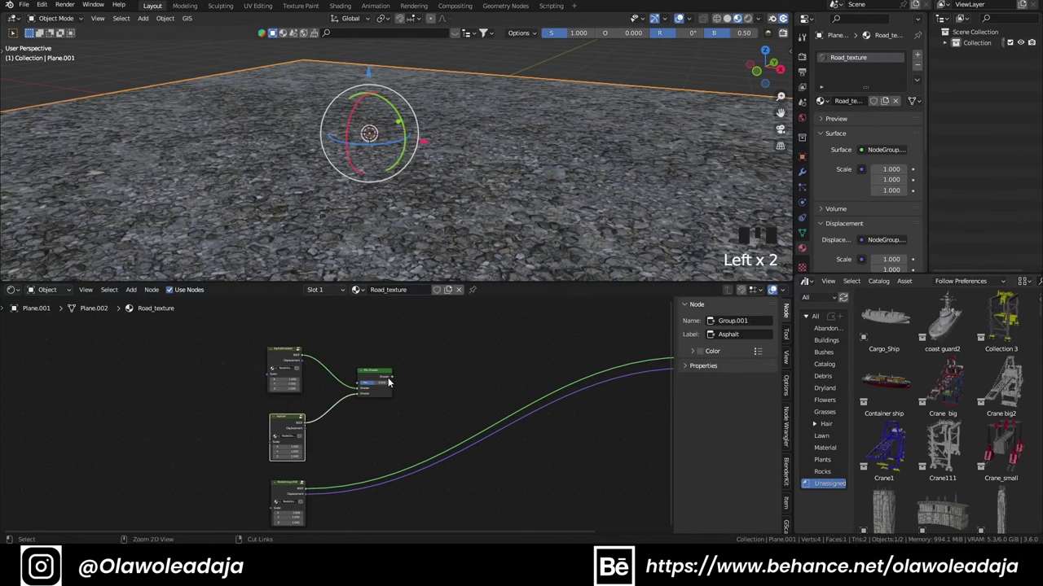
pyautogui.click(379, 378)
pyautogui.moveTo(516, 366); pyautogui.dragTo(281, 376)
pyautogui.click(282, 376)
# Step: Add a Noise Texture to the road material
pyautogui.scroll(3)
pyautogui.press('shift+a')
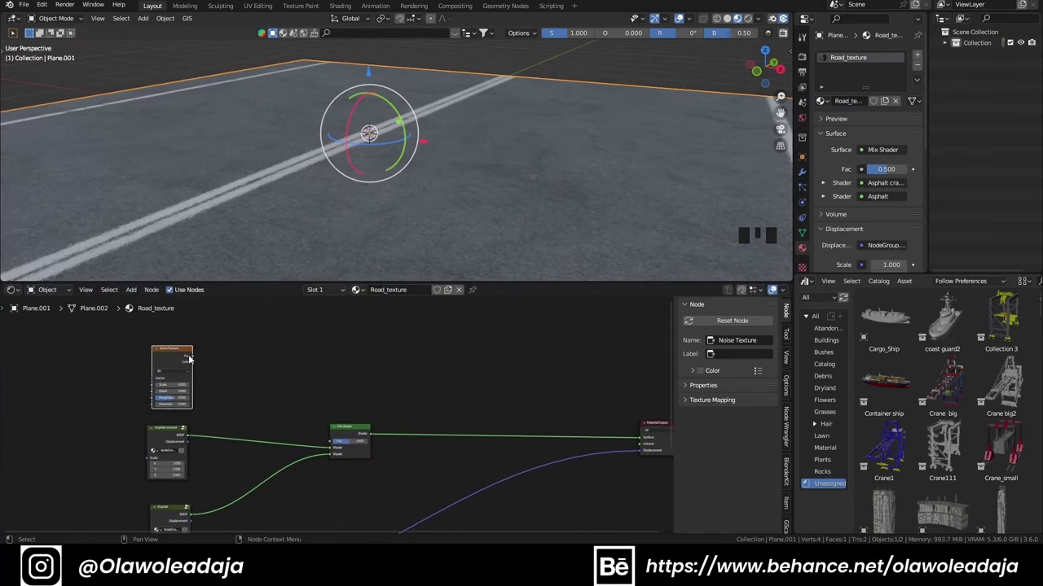
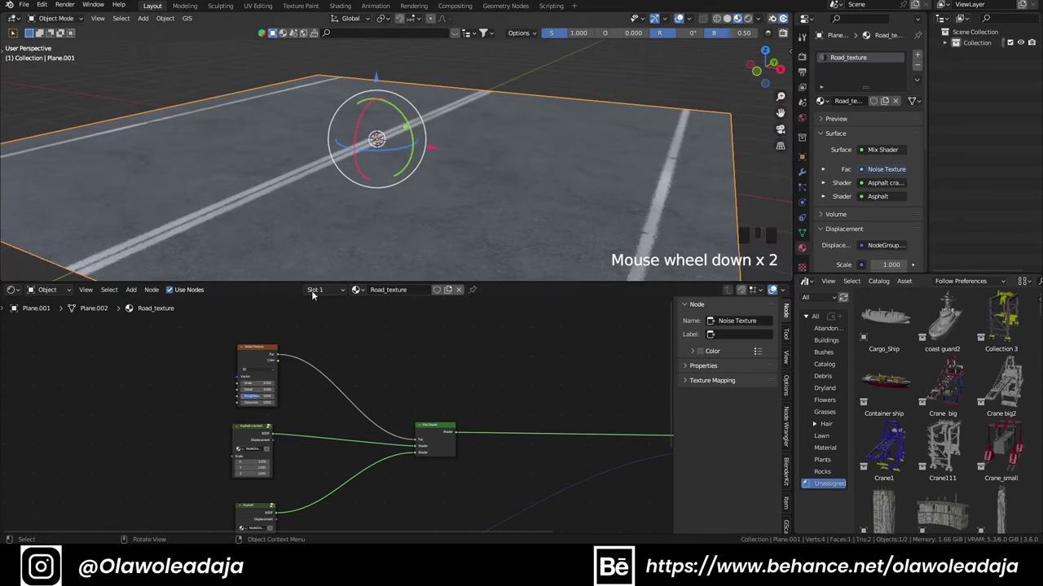
# Step: Add a Color Ramp to shape the noise driving the asphalt/gravel blend factor
pyautogui.press('shift+a')
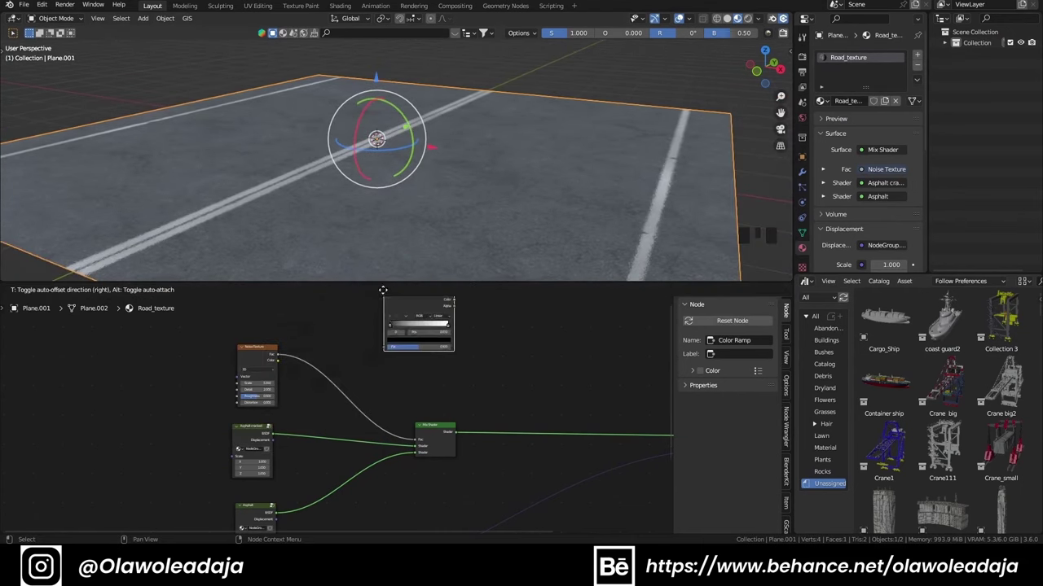
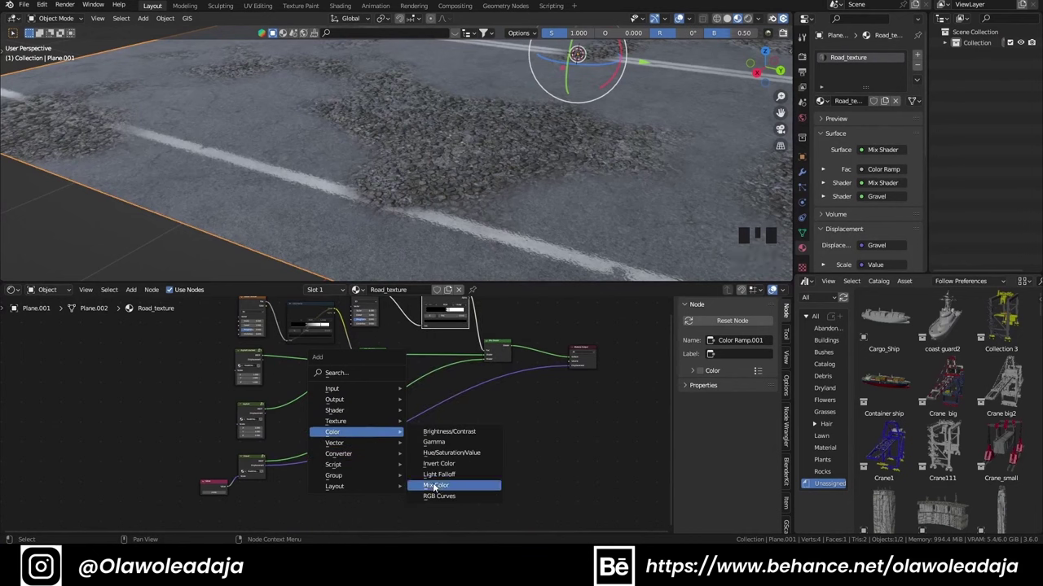
# Step: Add Mix Color nodes and start blending the groups' displacement outputs with the pothole mask
pyautogui.click(266, 361)
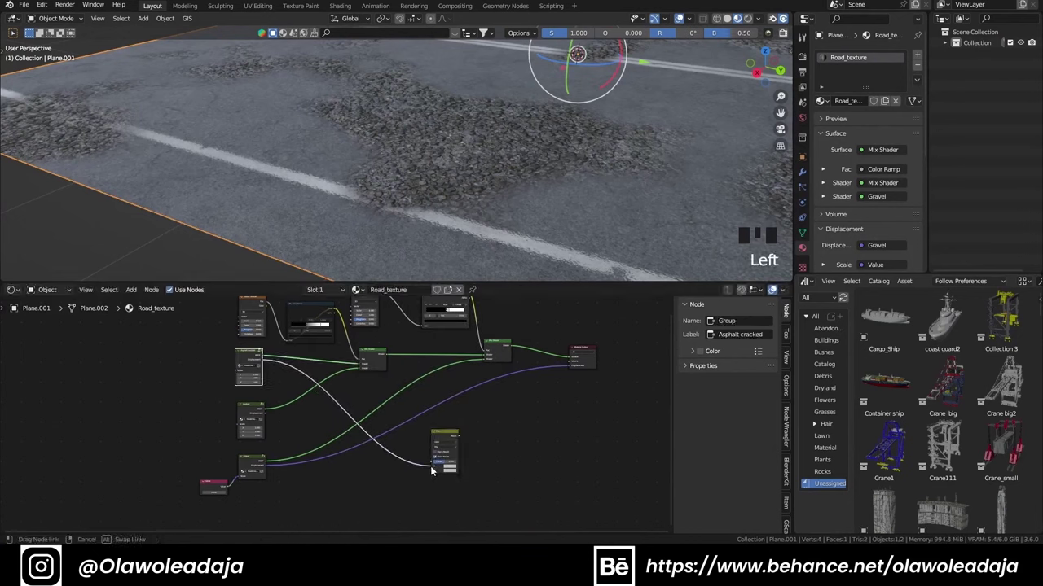
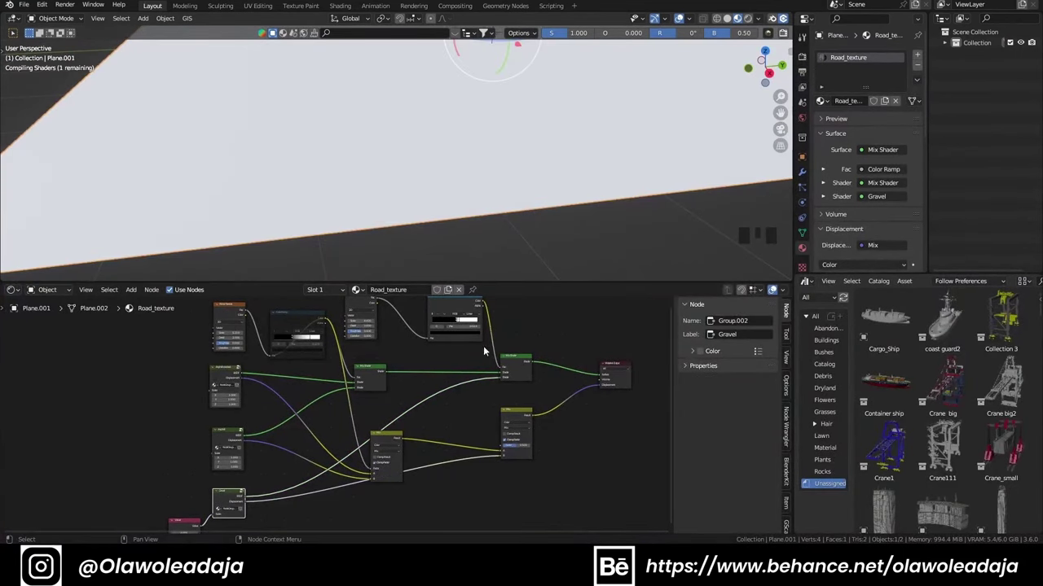
pyautogui.click(487, 301)
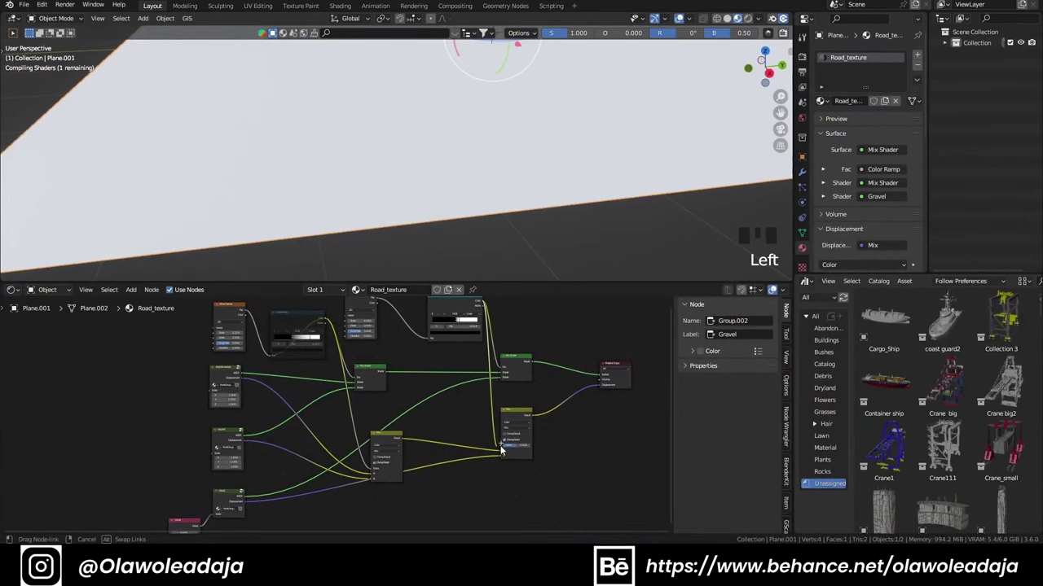
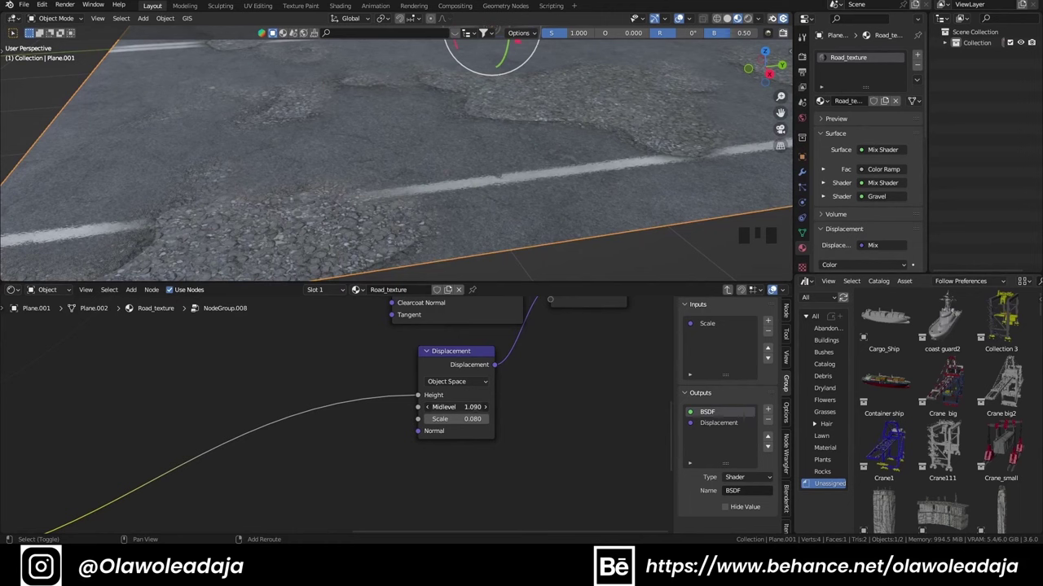
# Step: Back in the main material, tighten the pothole mask Color Ramp's contrast and threshold
pyautogui.scroll(-3)
pyautogui.moveTo(571, 209); pyautogui.dragTo(473, 215)
pyautogui.press('ctrl+s')
pyautogui.scroll(-3)
pyautogui.moveTo(496, 389); pyautogui.dragTo(504, 394)
pyautogui.click(504, 395)
pyautogui.press('Tab')
pyautogui.middleClick(550, 373)
pyautogui.scroll(3)
pyautogui.moveTo(443, 215); pyautogui.dragTo(449, 247)
pyautogui.scroll(3)
pyautogui.scroll(-3)
pyautogui.moveTo(466, 375); pyautogui.dragTo(456, 377)
pyautogui.moveTo(457, 376); pyautogui.dragTo(461, 374)
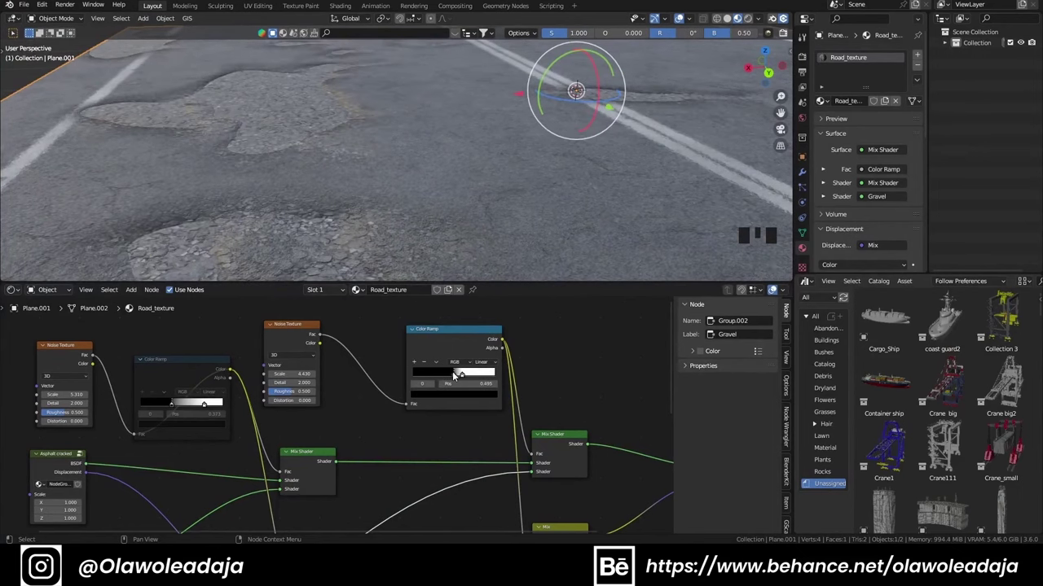
# Step: Inspect the potholes on the road and duplicate the pothole Noise Texture with Shift+D
pyautogui.scroll(-3)
pyautogui.middleClick(349, 213)
pyautogui.scroll(3)
pyautogui.moveTo(293, 176); pyautogui.dragTo(334, 409)
pyautogui.click(333, 410)
pyautogui.press('shift+d')
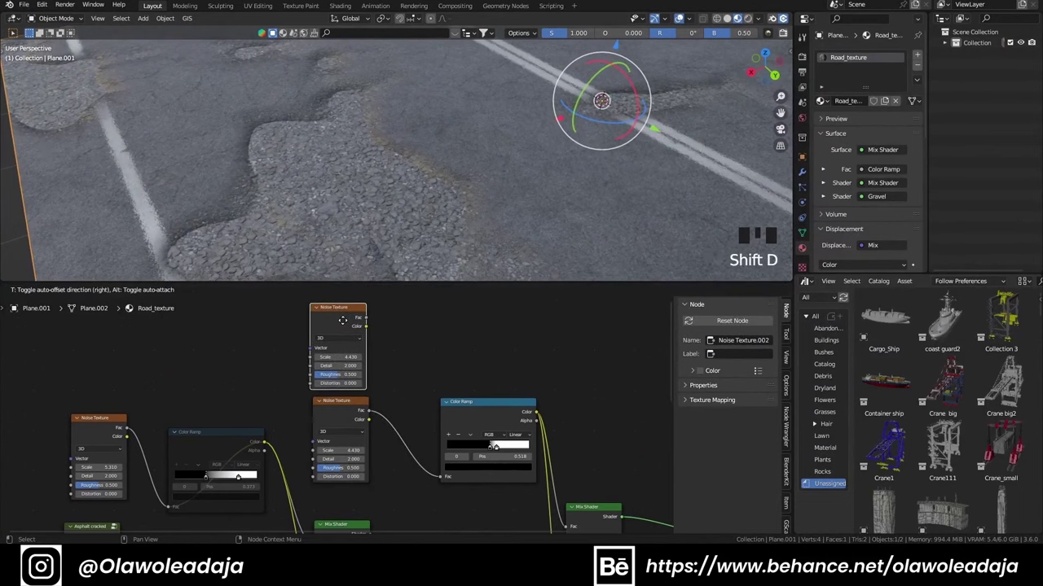
# Step: Combine both Noise Textures through a Mix node feeding the pothole mask ramp
pyautogui.press('shift+a')
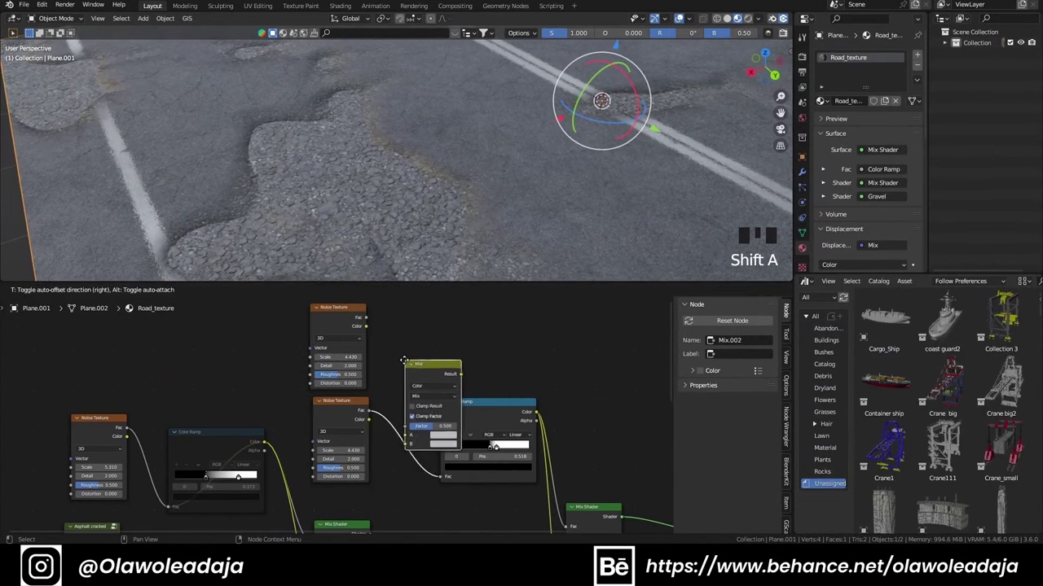
pyautogui.click(398, 438)
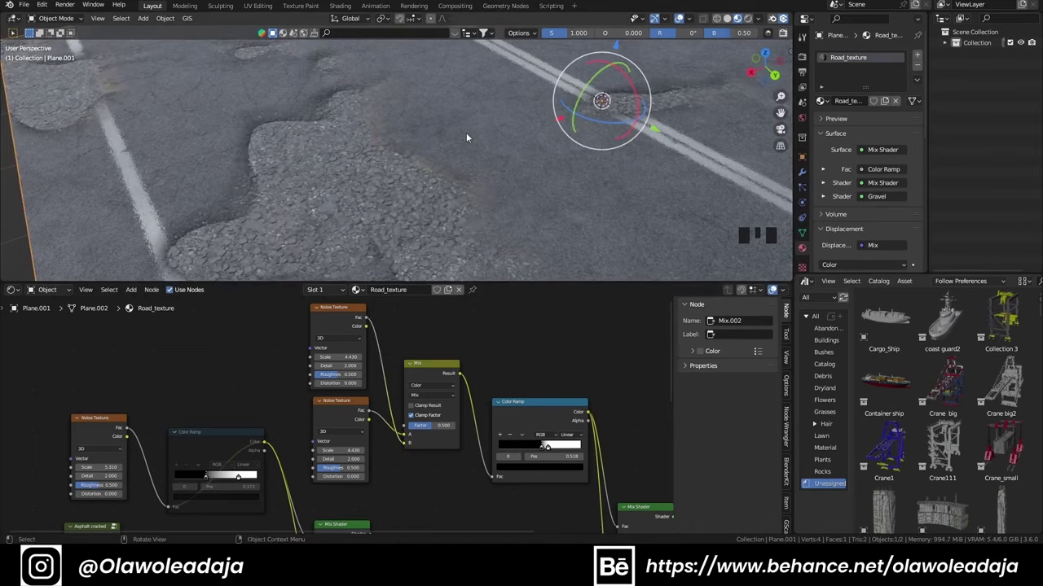
pyautogui.moveTo(344, 176); pyautogui.dragTo(282, 128)
pyautogui.scroll(3)
pyautogui.middleClick(365, 370)
pyautogui.scroll(3)
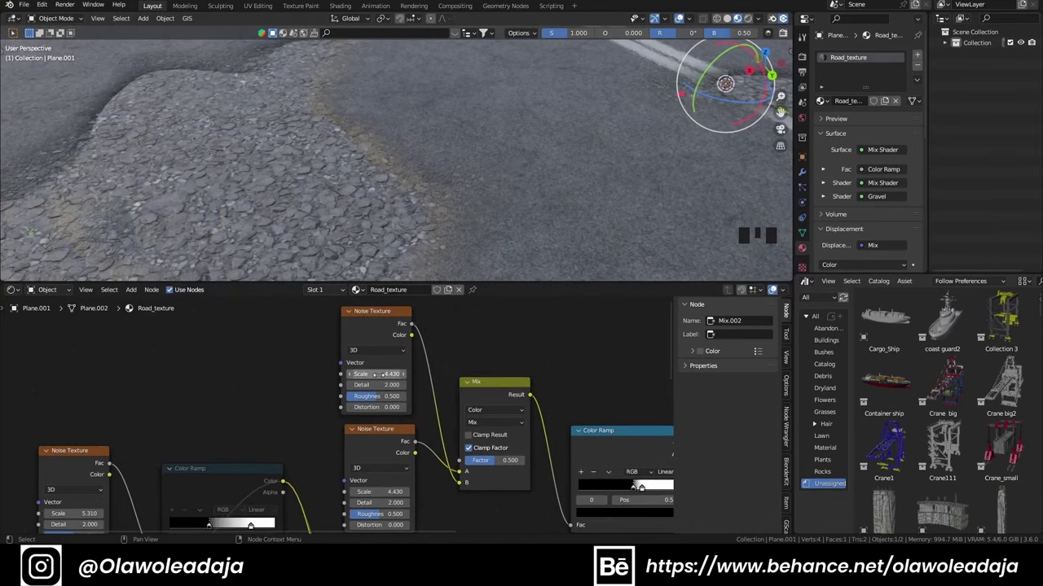
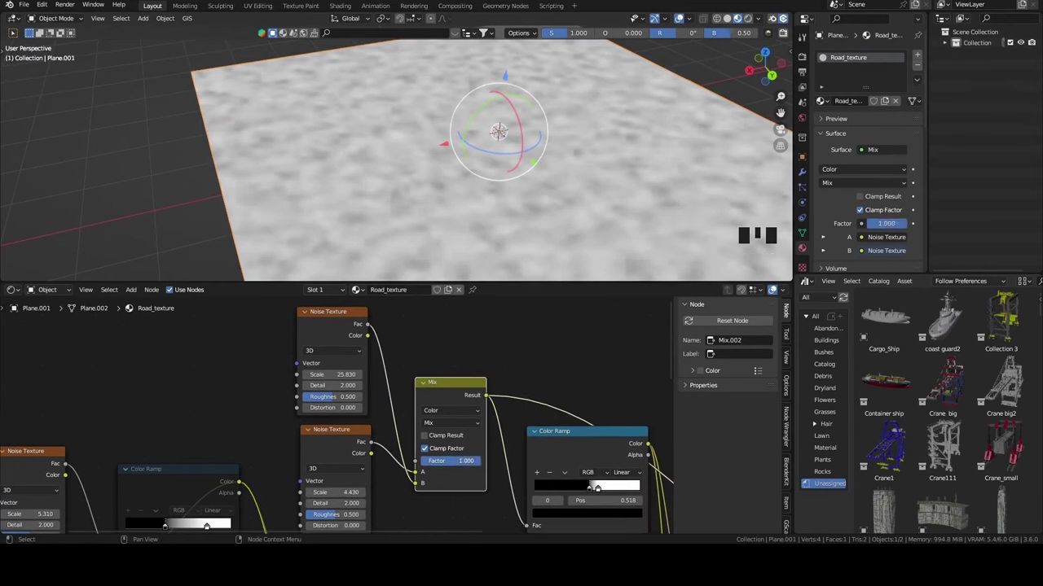
# Step: Preview the thresholded mask, return to the full Mix Shader and set the finer-noise Factor to 0.242
pyautogui.click(581, 448)
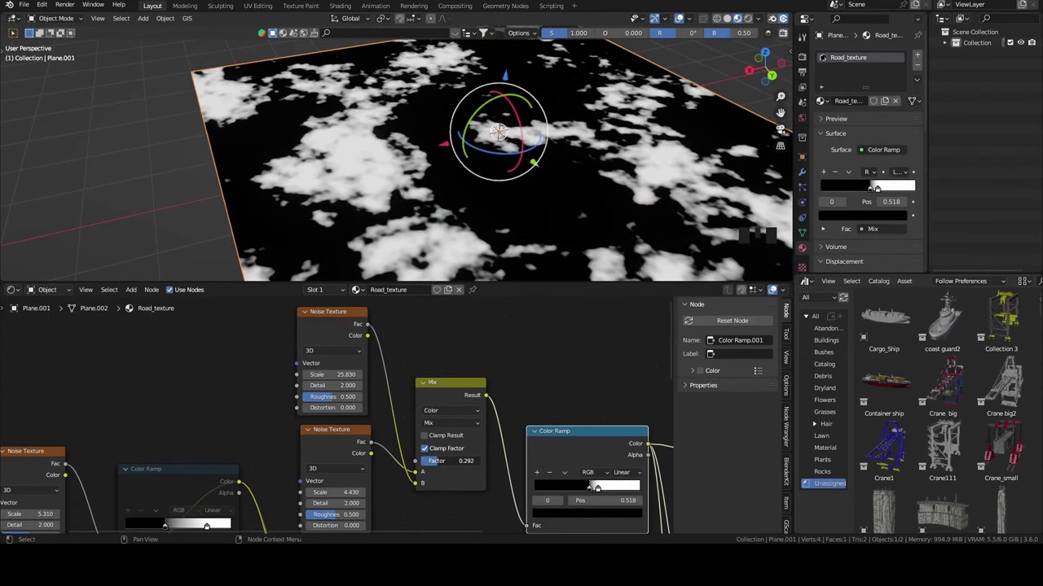
pyautogui.middleClick(501, 133)
pyautogui.click(472, 499)
pyautogui.moveTo(347, 199); pyautogui.dragTo(370, 192)
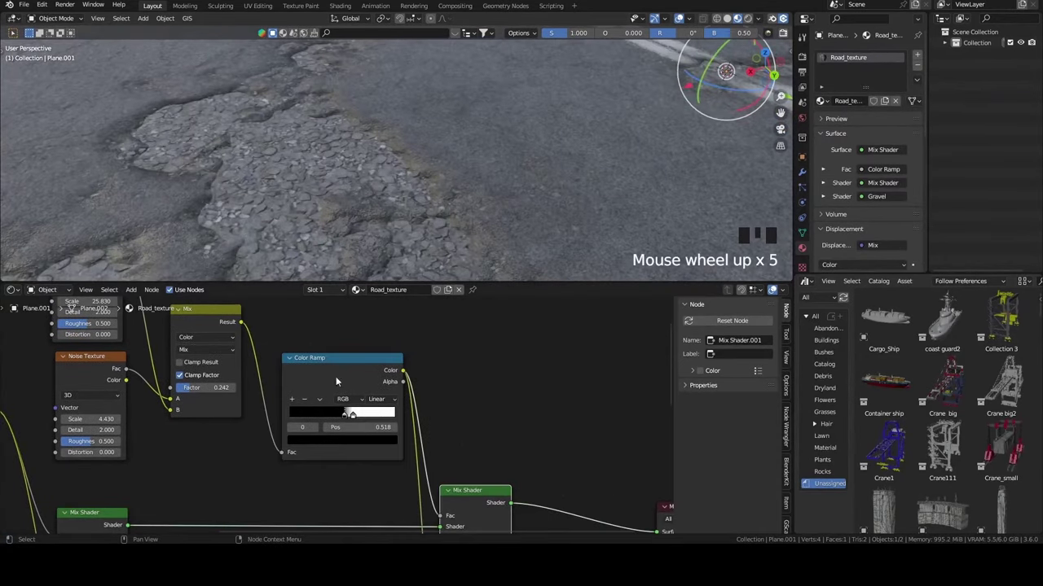
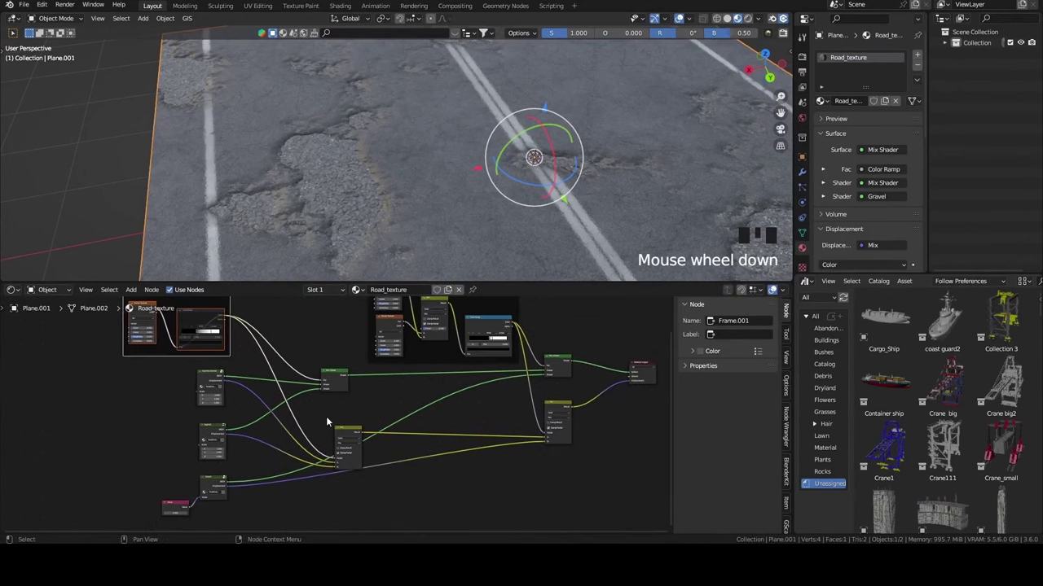
# Step: Save the Road.blend project file
pyautogui.middleClick(364, 409)
pyautogui.press('ctrl+s')
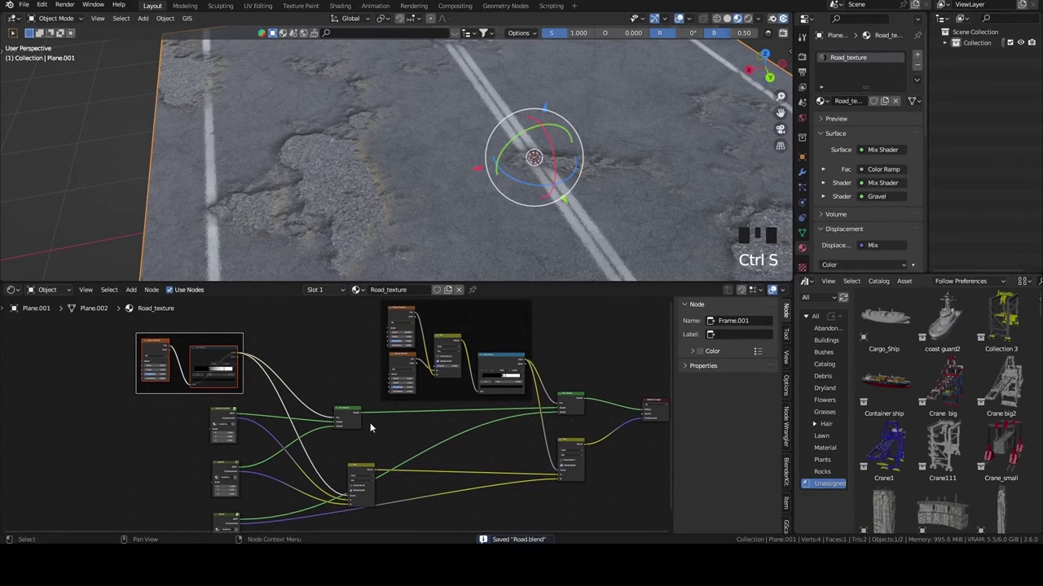
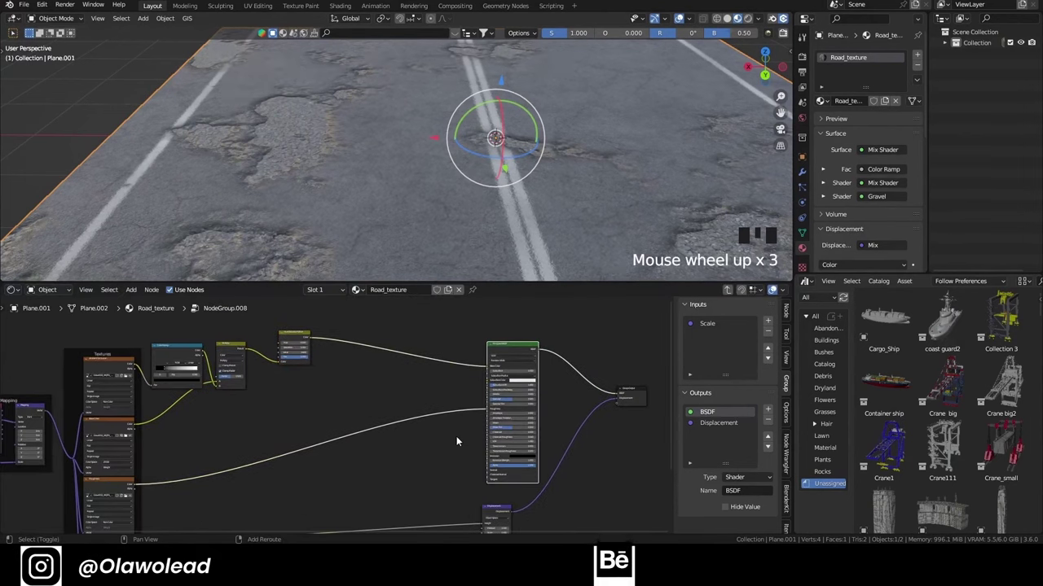
# Step: Insert a Mix node on the link before the gravel group's Principled BSDF and reposition the nodes
pyautogui.press('shift+a')
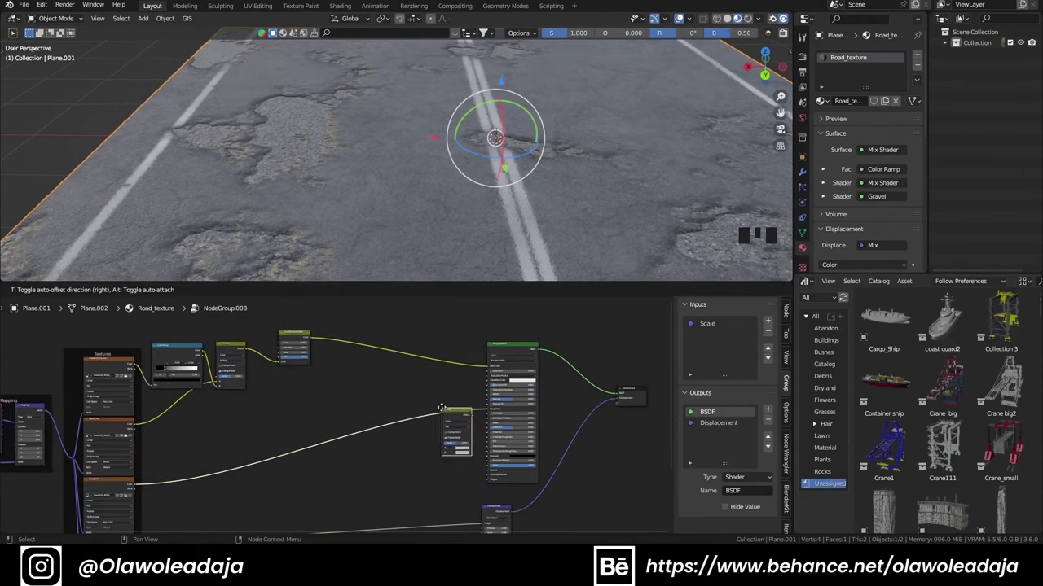
pyautogui.scroll(3)
pyautogui.click(517, 452)
pyautogui.moveTo(375, 250); pyautogui.dragTo(389, 242)
pyautogui.scroll(3)
pyautogui.moveTo(390, 239); pyautogui.dragTo(476, 419)
pyautogui.click(507, 438)
pyautogui.scroll(-3)
pyautogui.moveTo(449, 260); pyautogui.dragTo(368, 230)
pyautogui.scroll(3)
pyautogui.scroll(-3)
pyautogui.click(473, 399)
# Step: Add a Noise Texture and Color Ramp into the Mix Factor, tighten its stops and preview the puddle mask
pyautogui.press('shift+a')
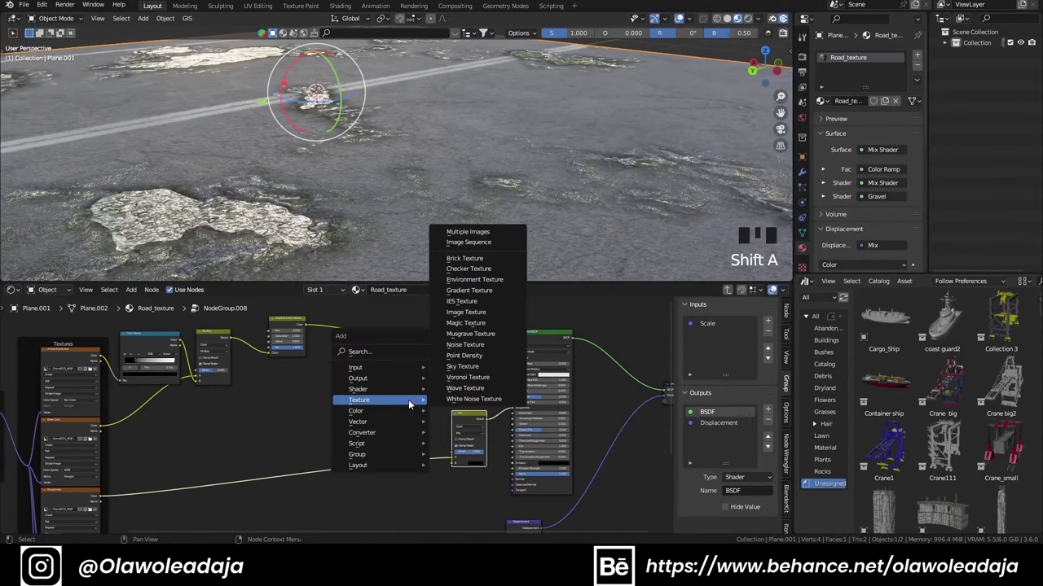
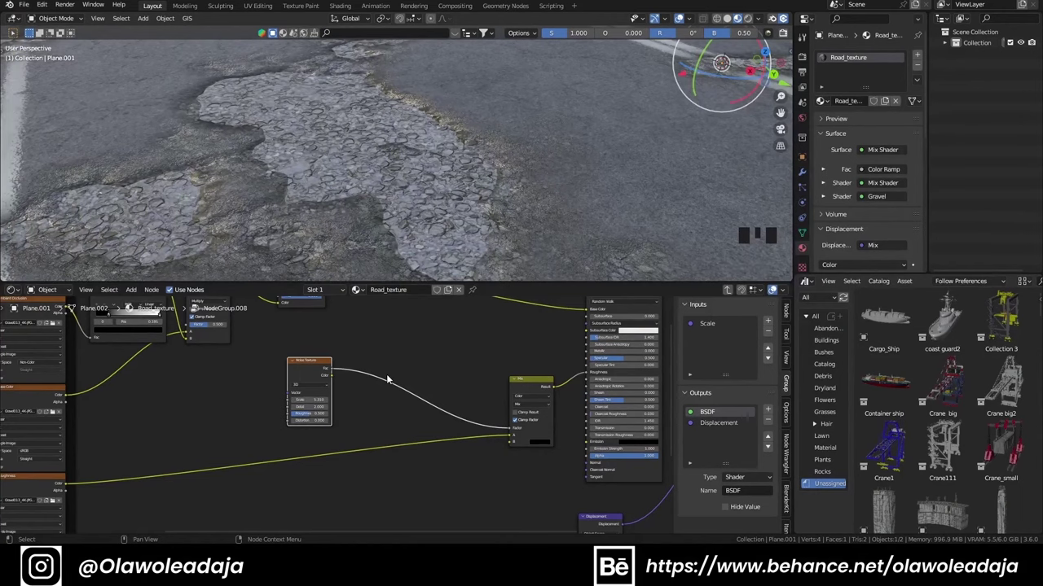
pyautogui.press('shift+a')
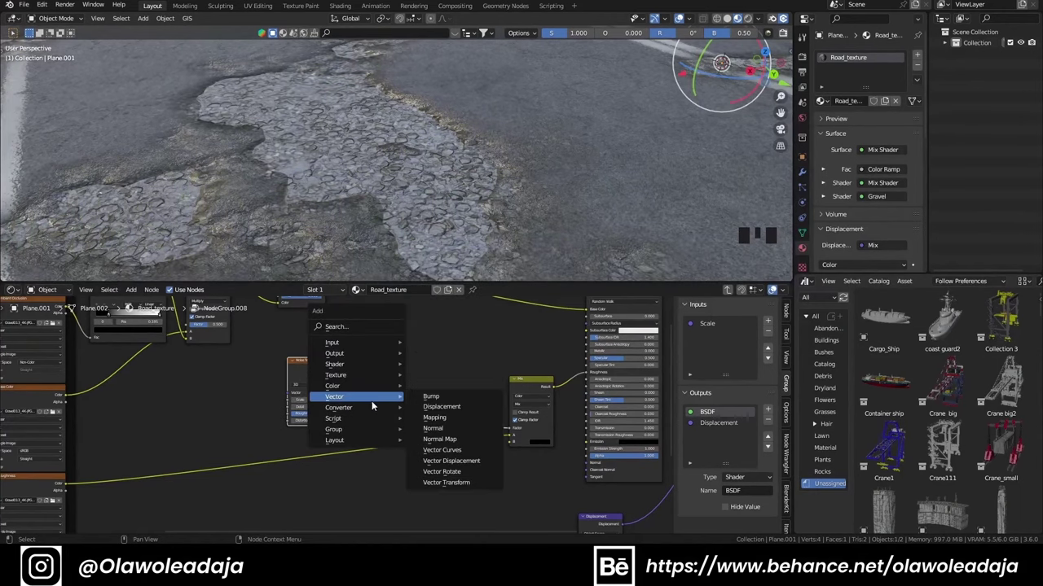
pyautogui.moveTo(383, 385); pyautogui.dragTo(414, 389)
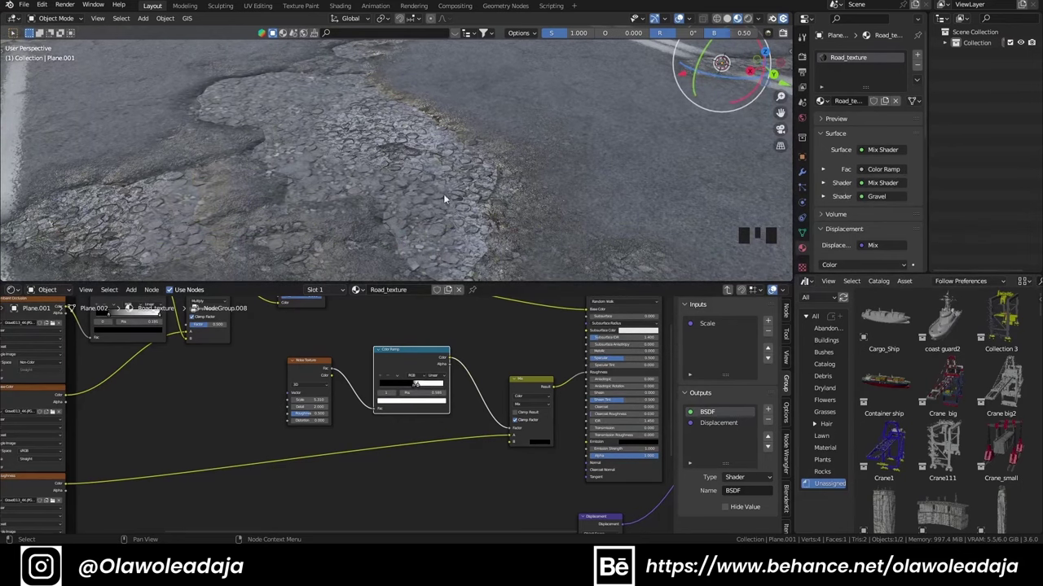
pyautogui.scroll(-3)
pyautogui.moveTo(437, 176); pyautogui.dragTo(412, 368)
pyautogui.click(412, 368)
pyautogui.middleClick(541, 391)
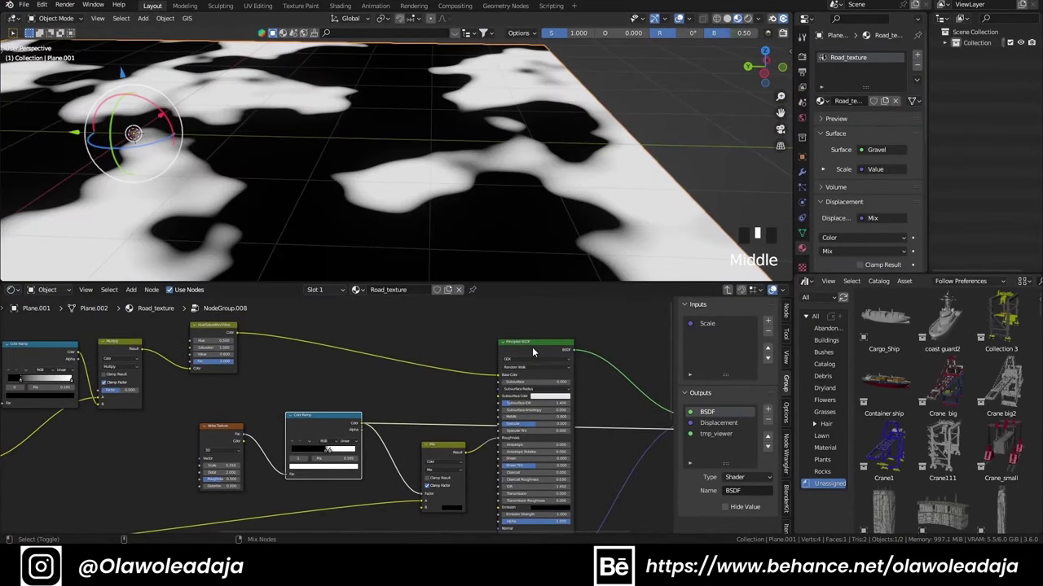
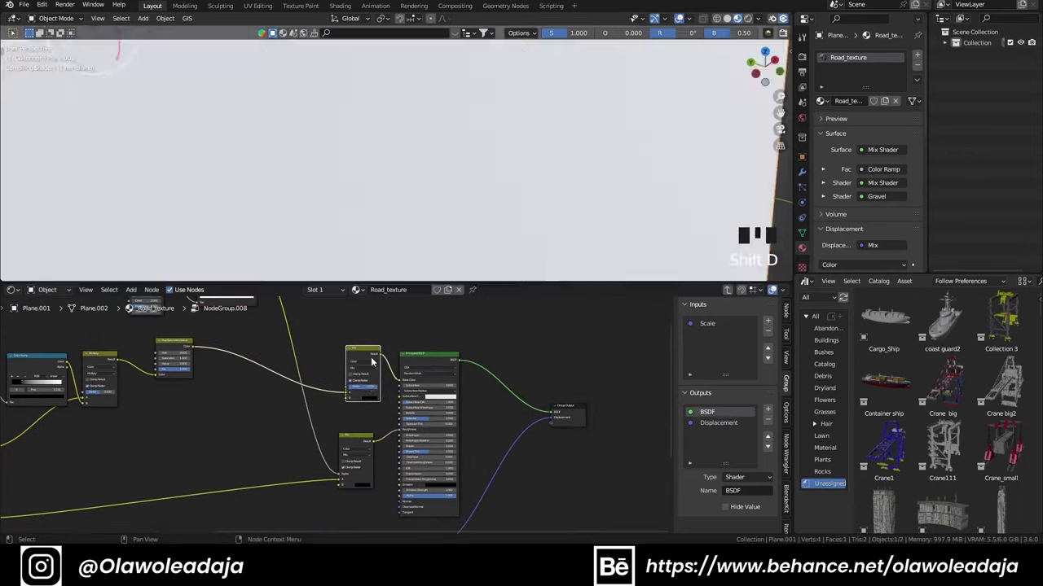
# Step: Darken the puddle colour in the Mix node and adjust the puddle mask ramp
pyautogui.moveTo(448, 220); pyautogui.dragTo(407, 397)
pyautogui.scroll(3)
pyautogui.click(374, 398)
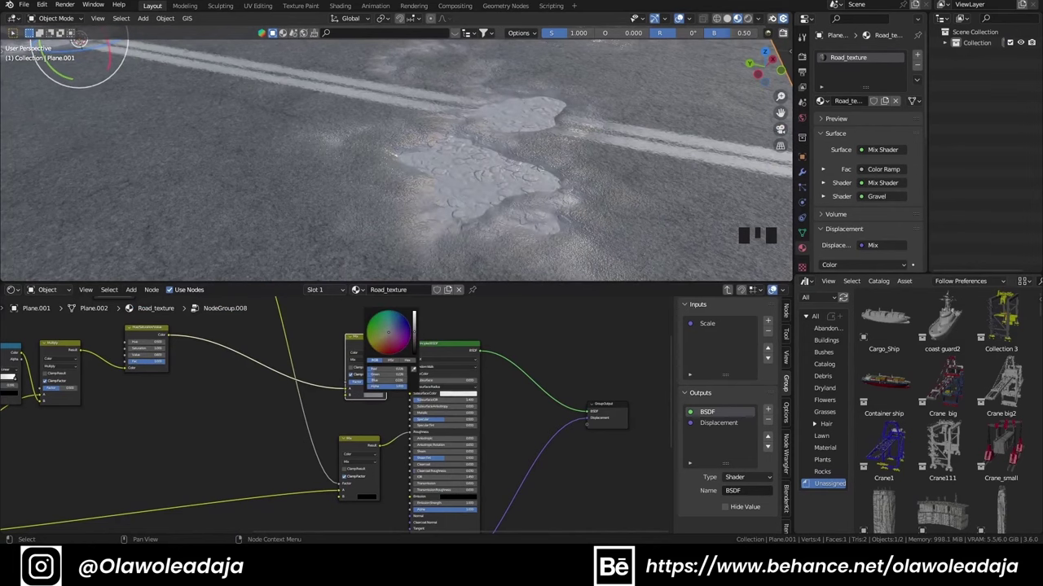
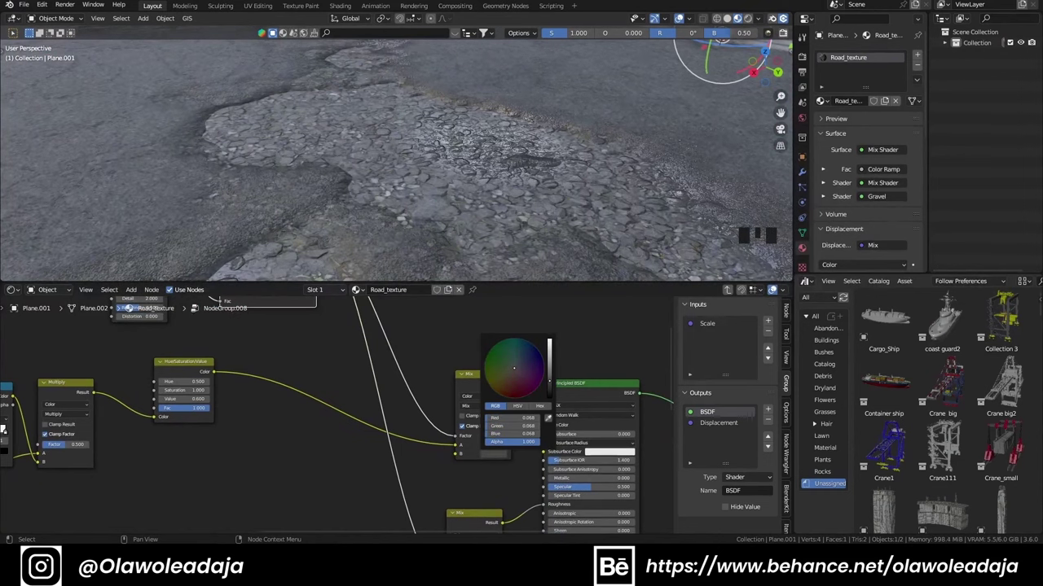
pyautogui.scroll(-3)
pyautogui.moveTo(423, 195); pyautogui.dragTo(400, 202)
pyautogui.scroll(3)
pyautogui.middleClick(332, 354)
pyautogui.moveTo(324, 386); pyautogui.dragTo(274, 387)
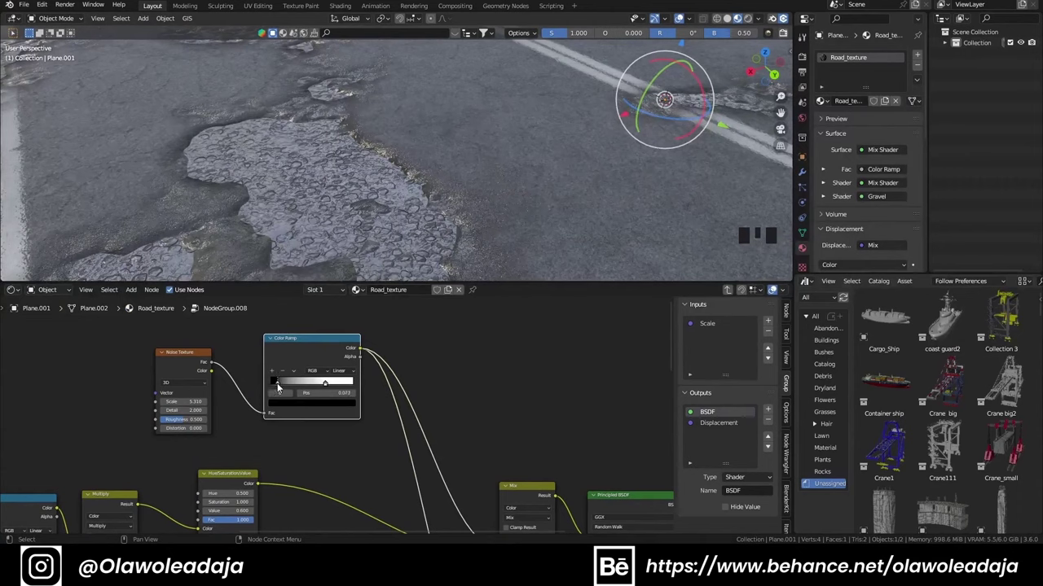
# Step: Move the white ramp stop inward to sharpen the puddle mask
pyautogui.moveTo(329, 384); pyautogui.dragTo(323, 354)
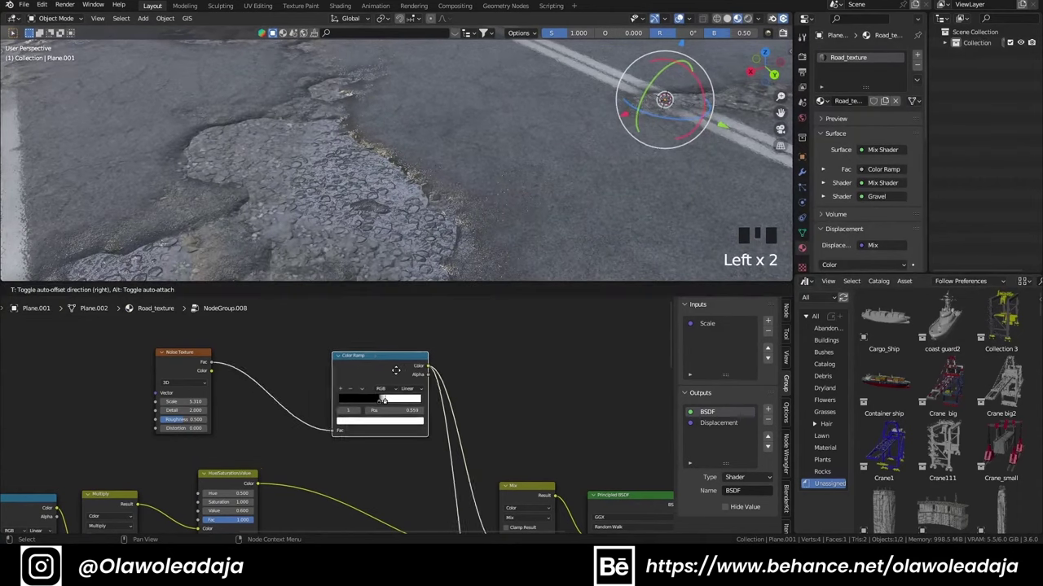
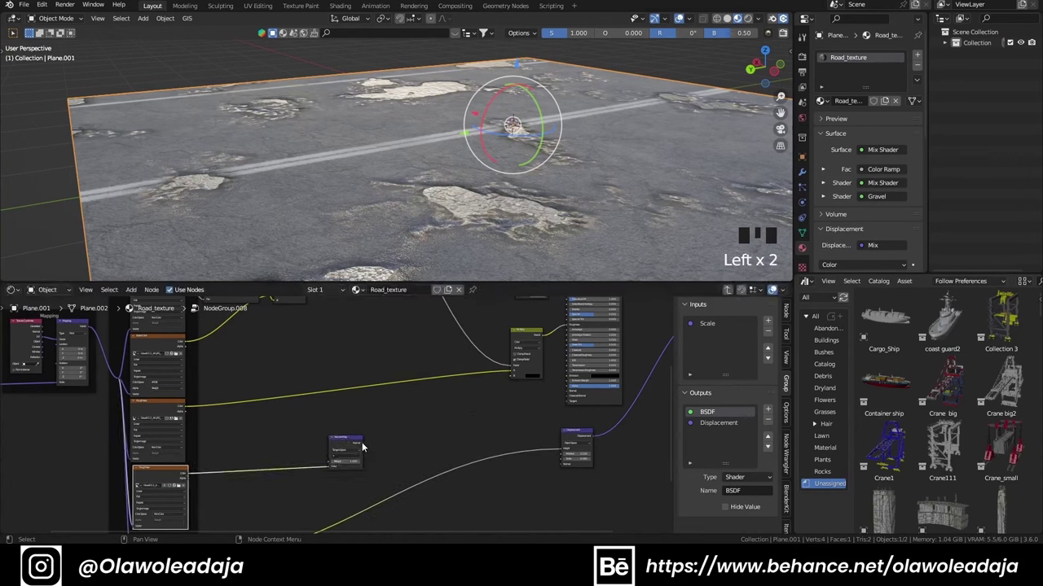
# Step: Connect the bump node's surface detail into the Principled BSDF Normal input
pyautogui.click(365, 444)
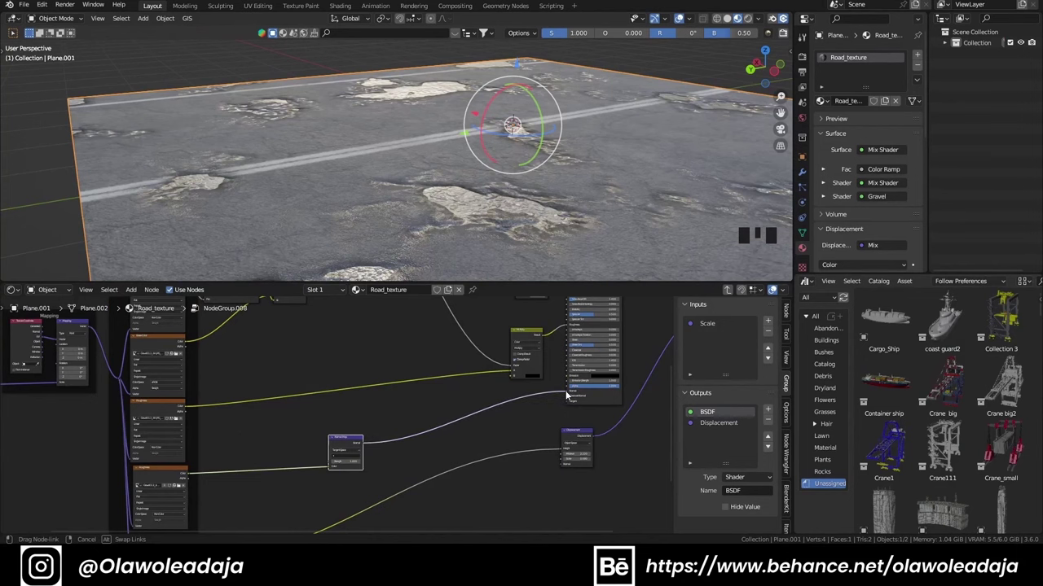
pyautogui.middleClick(455, 215)
pyautogui.scroll(3)
pyautogui.moveTo(322, 456); pyautogui.dragTo(396, 227)
pyautogui.scroll(3)
pyautogui.middleClick(389, 227)
pyautogui.scroll(3)
pyautogui.scroll(-3)
pyautogui.click(413, 365)
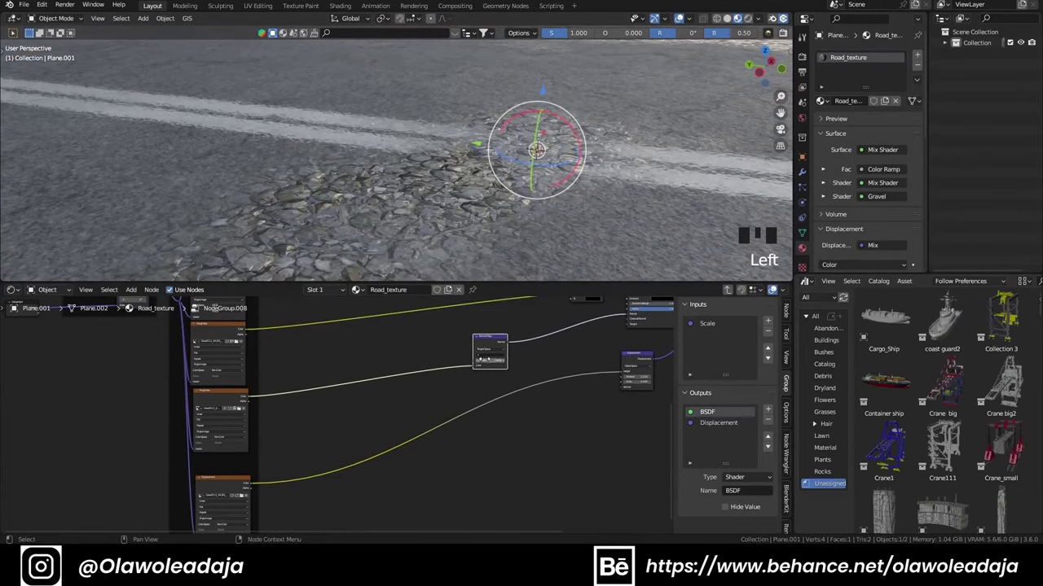
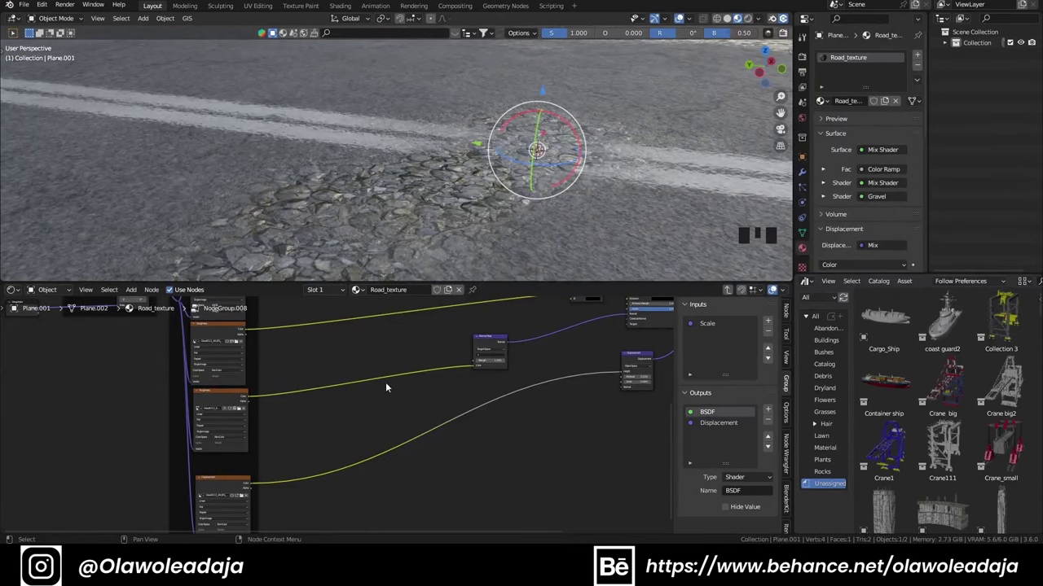
# Step: Swap the gravel texture links and set the puddle Color Ramp interpolation to Constant
pyautogui.scroll(3)
pyautogui.moveTo(557, 334); pyautogui.dragTo(548, 318)
pyautogui.click(548, 317)
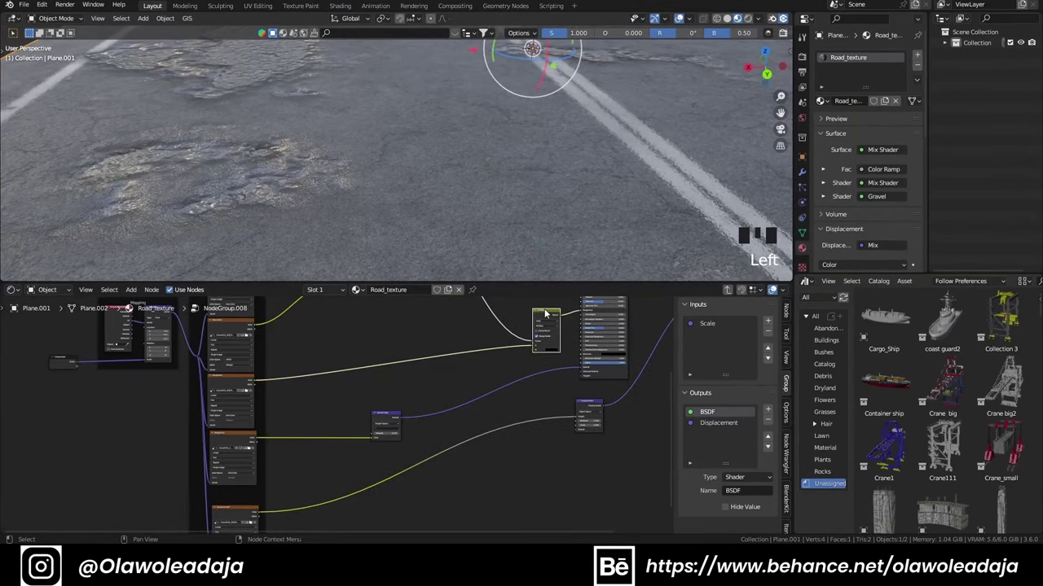
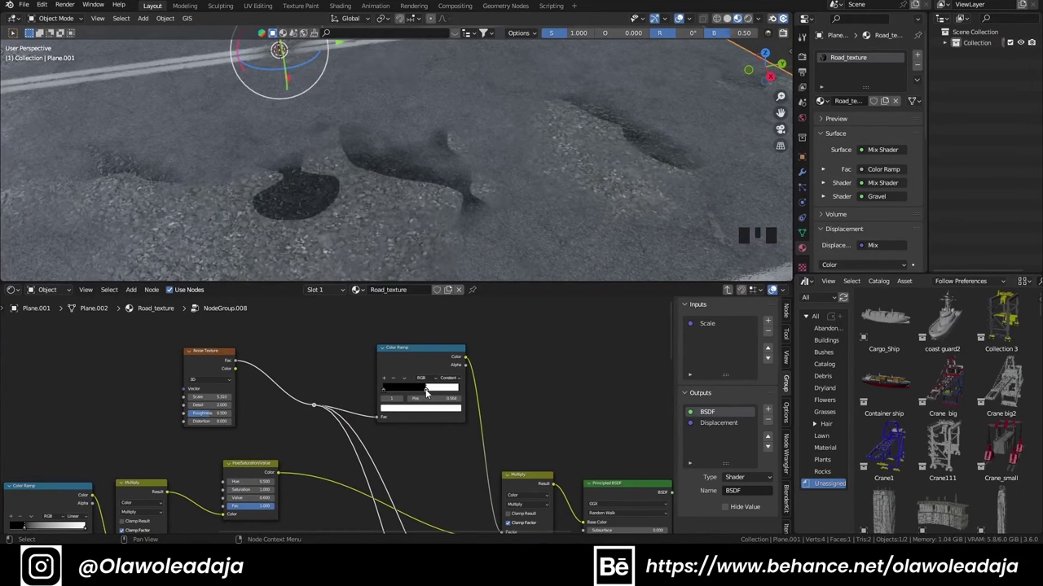
# Step: Add a Map Range node between the puddle Noise Texture and its Color Ramp
pyautogui.click(409, 370)
pyautogui.scroll(-3)
pyautogui.click(257, 390)
pyautogui.press('shift+a')
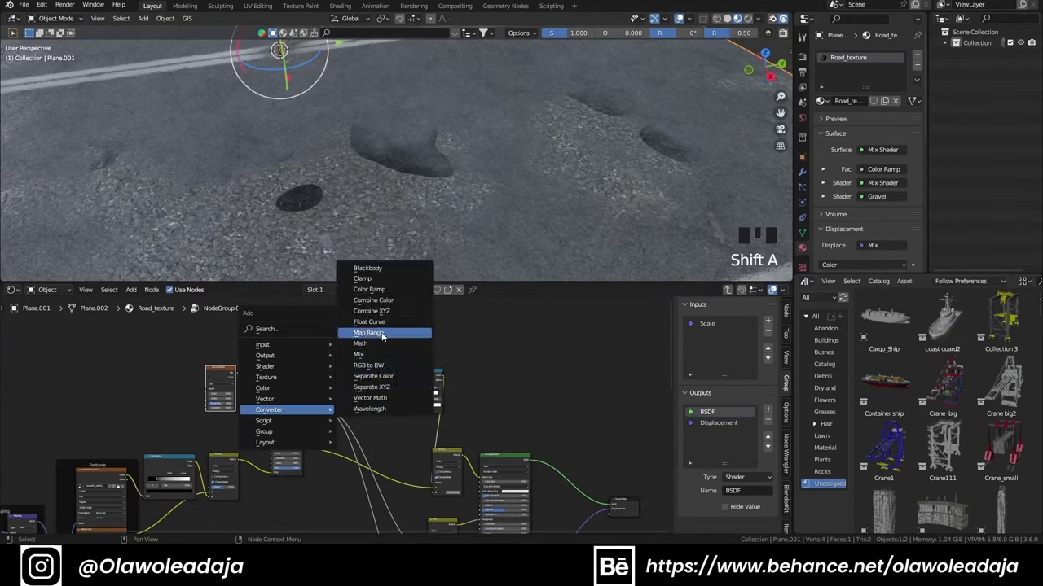
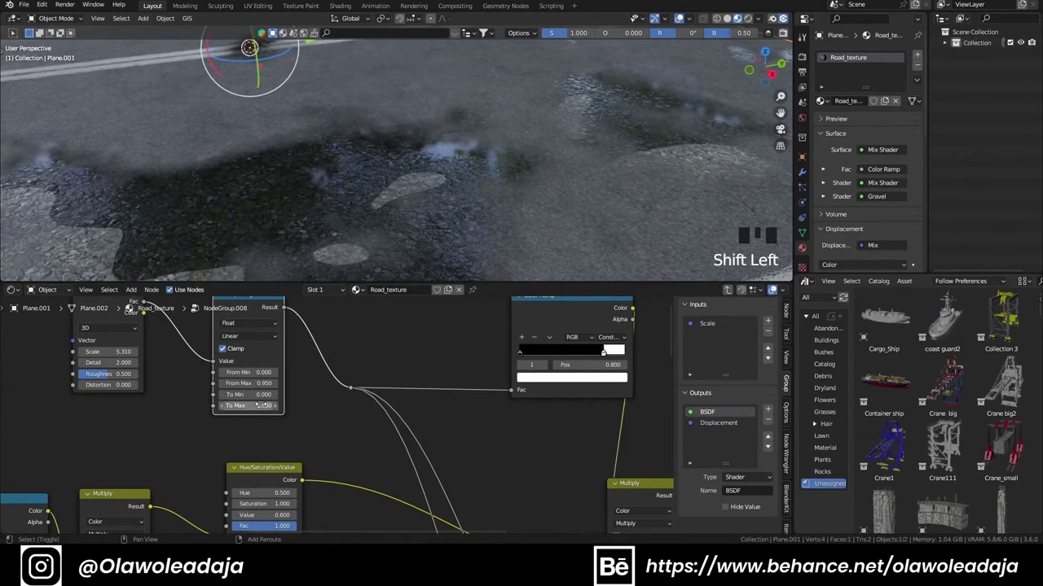
# Step: Set Map Range To Max to 1.65 and orbit the road to view the sharper puddles
pyautogui.scroll(-3)
pyautogui.moveTo(373, 196); pyautogui.dragTo(314, 162)
pyautogui.scroll(3)
pyautogui.moveTo(347, 204); pyautogui.dragTo(395, 202)
pyautogui.scroll(3)
pyautogui.scroll(-3)
pyautogui.moveTo(377, 194); pyautogui.dragTo(469, 178)
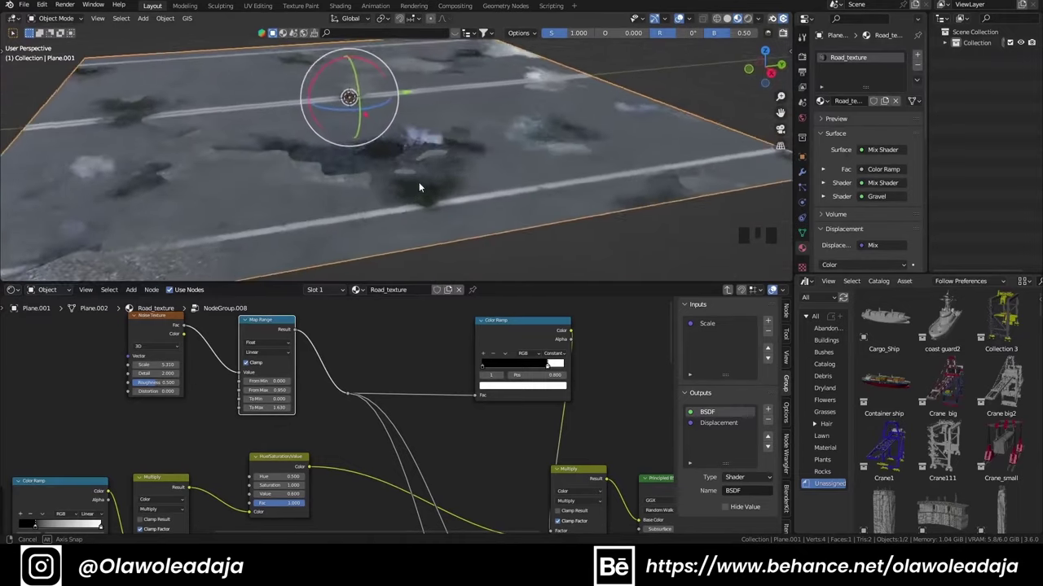
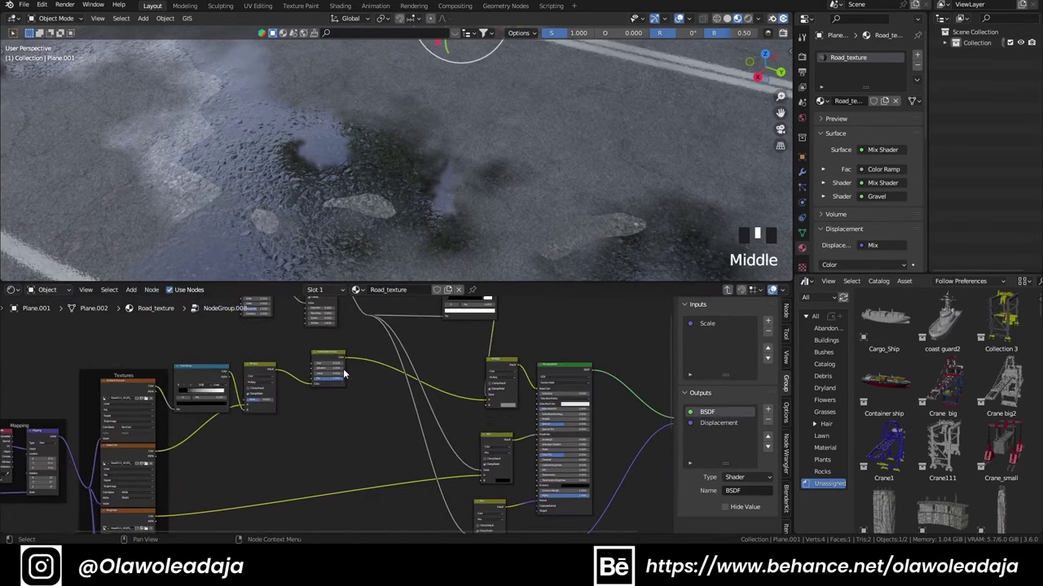
# Step: Duplicate a Multiply node into the puddle branch between the Noise Texture and Map Range, feeding its second input
pyautogui.click(319, 364)
pyautogui.press('shift+d')
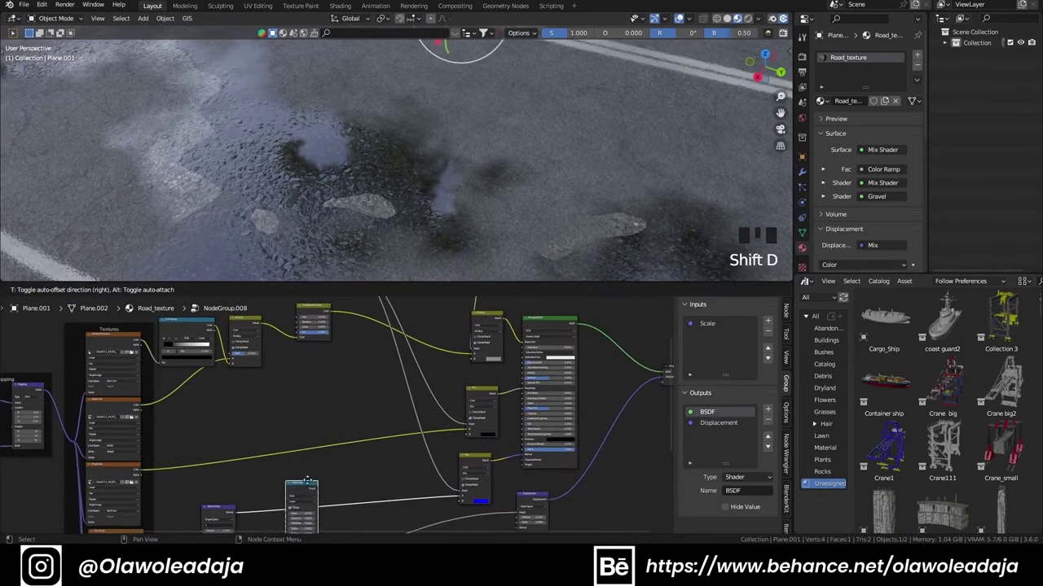
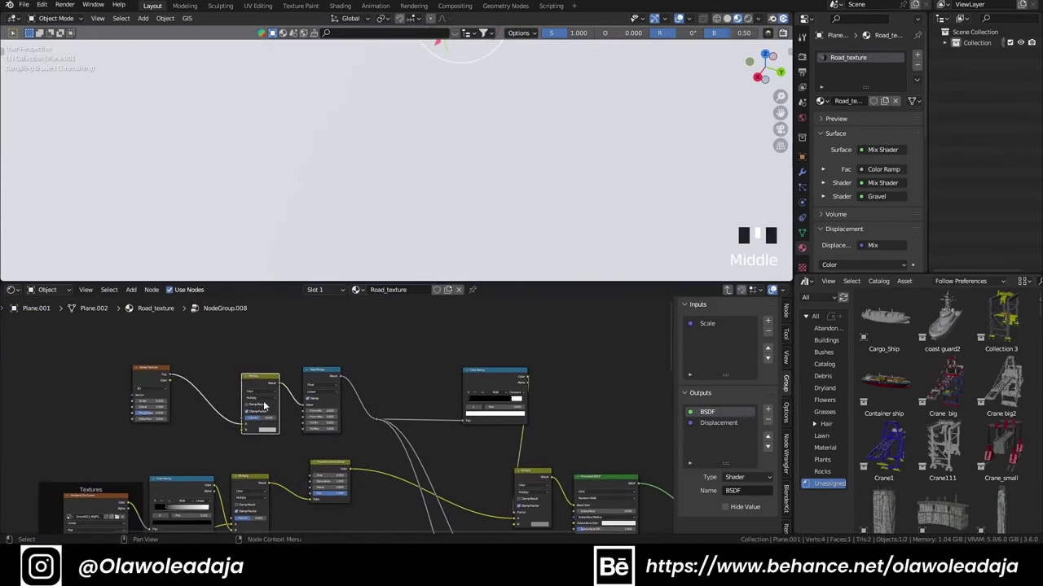
pyautogui.scroll(3)
pyautogui.moveTo(263, 424); pyautogui.dragTo(342, 391)
pyautogui.scroll(-3)
pyautogui.moveTo(334, 446); pyautogui.dragTo(394, 485)
pyautogui.click(394, 485)
pyautogui.scroll(-3)
pyautogui.scroll(3)
pyautogui.middleClick(365, 233)
pyautogui.moveTo(368, 225); pyautogui.dragTo(372, 204)
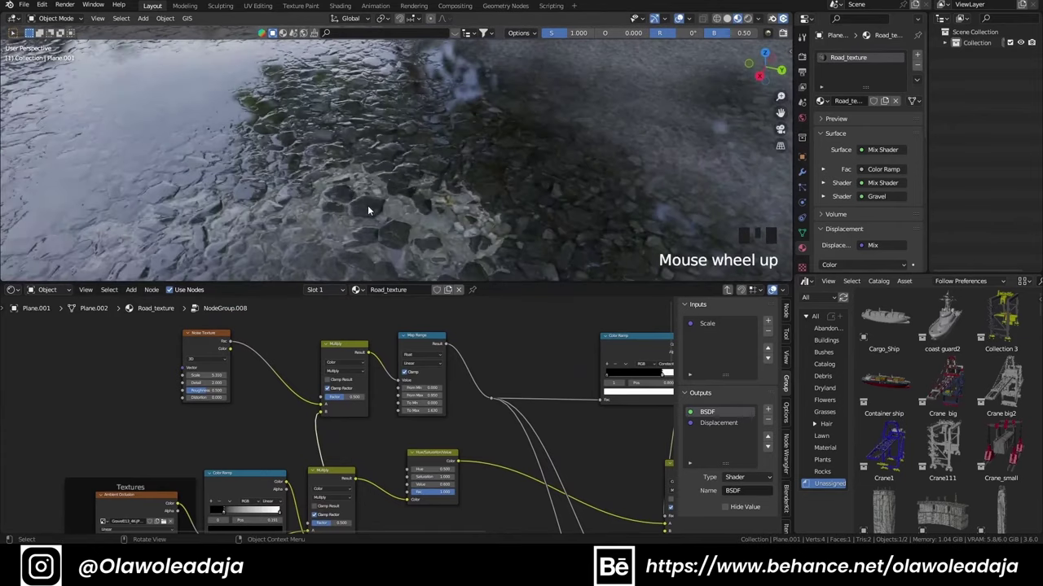
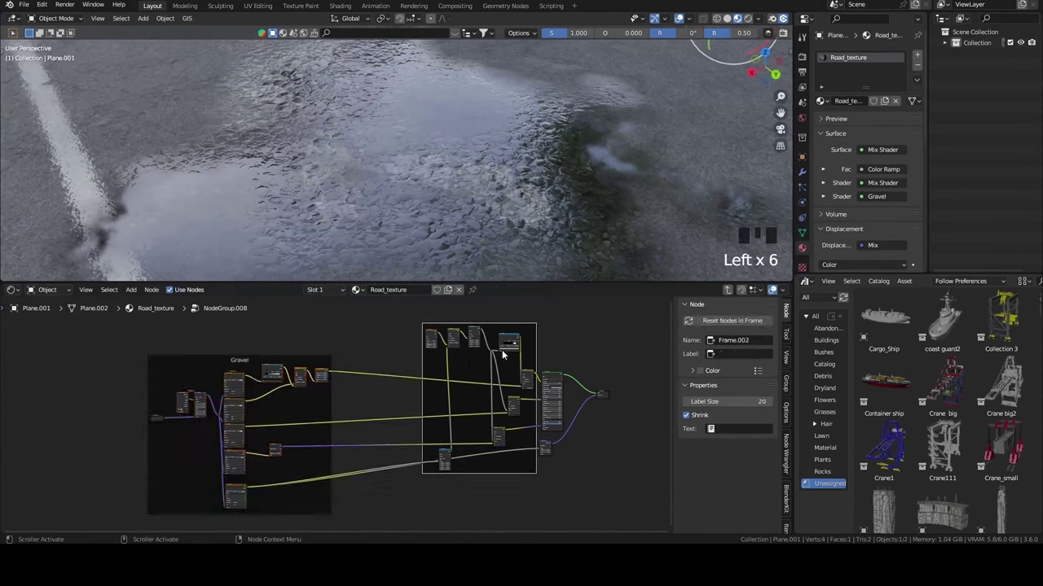
# Step: Label the second node frame 'Puddle'
pyautogui.press('F2')
pyautogui.press('d')
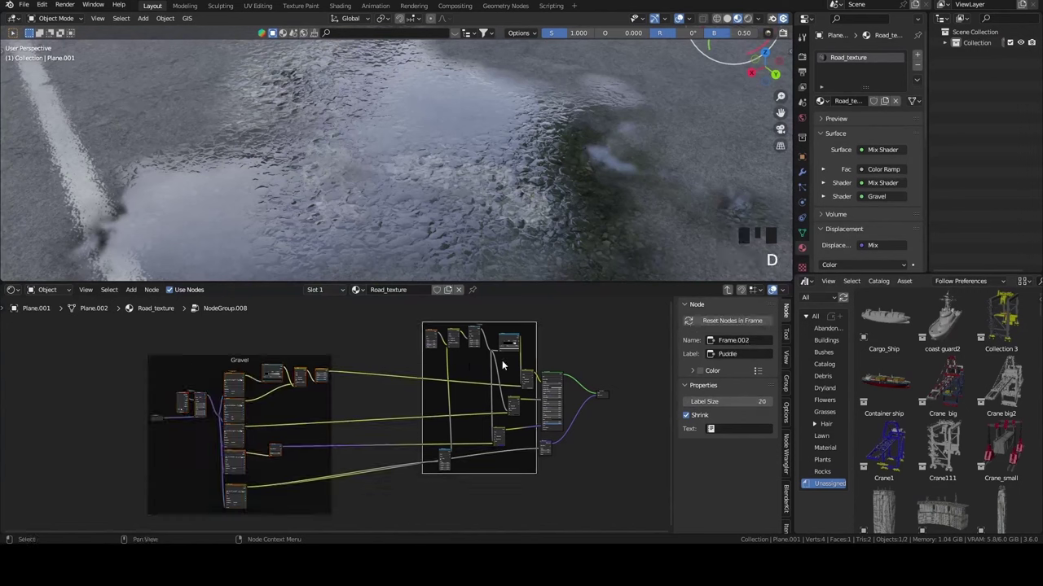
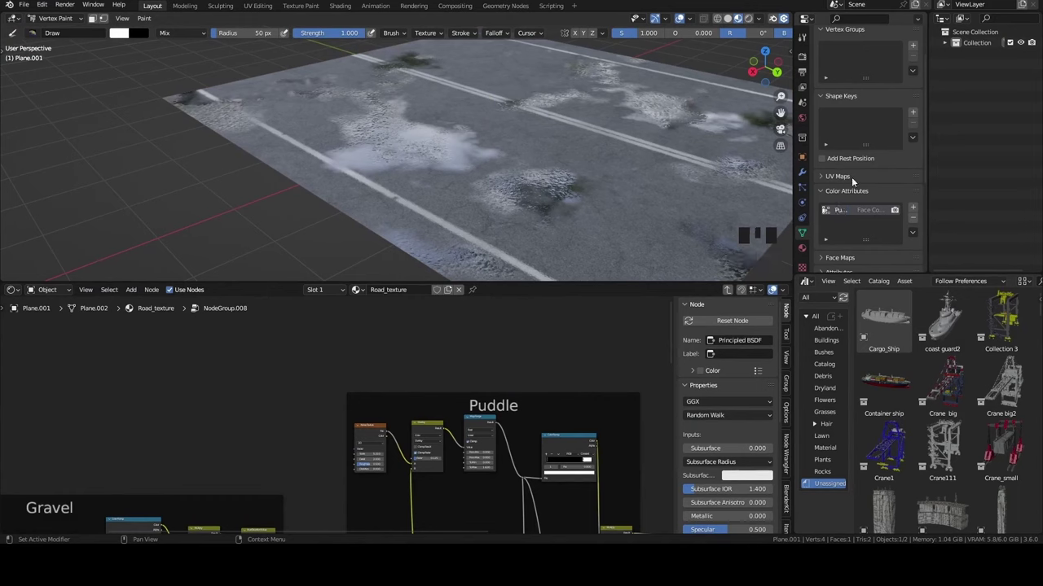
# Step: Add an Input > Attribute node above the Puddle frame, name left blank
pyautogui.scroll(3)
pyautogui.middleClick(418, 404)
pyautogui.press('shift+a')
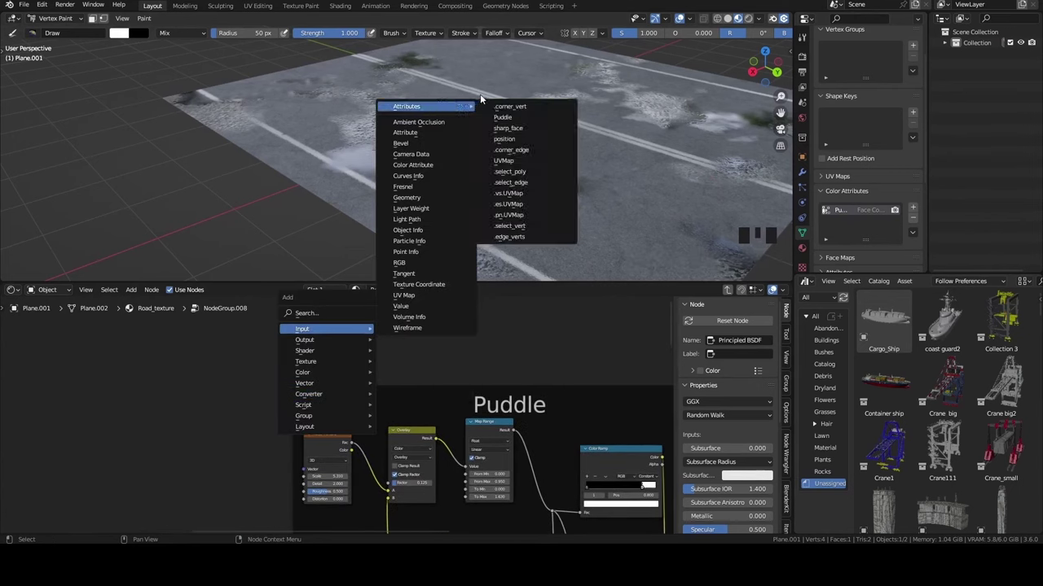
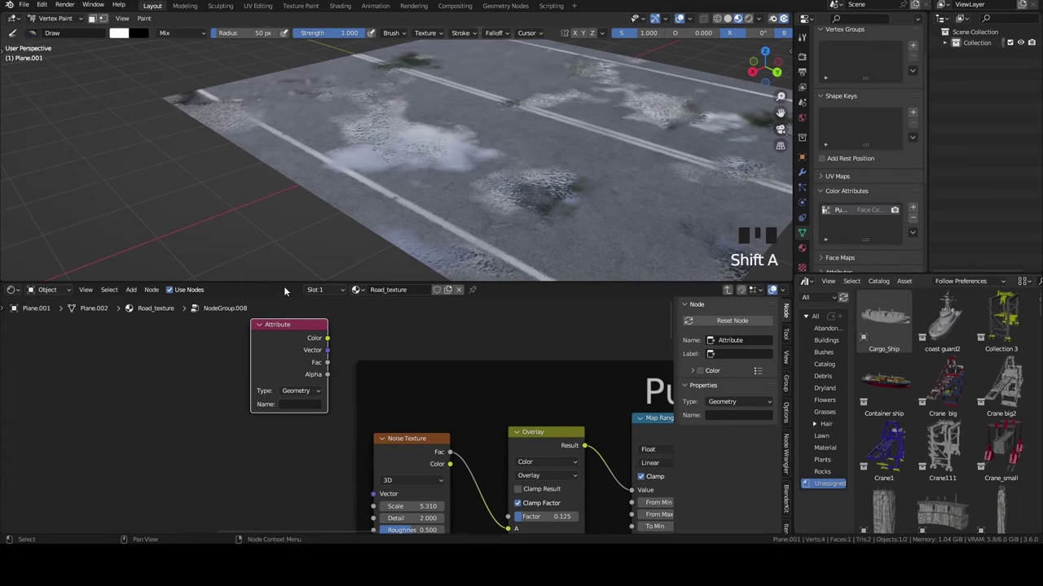
pyautogui.press('shift+a')
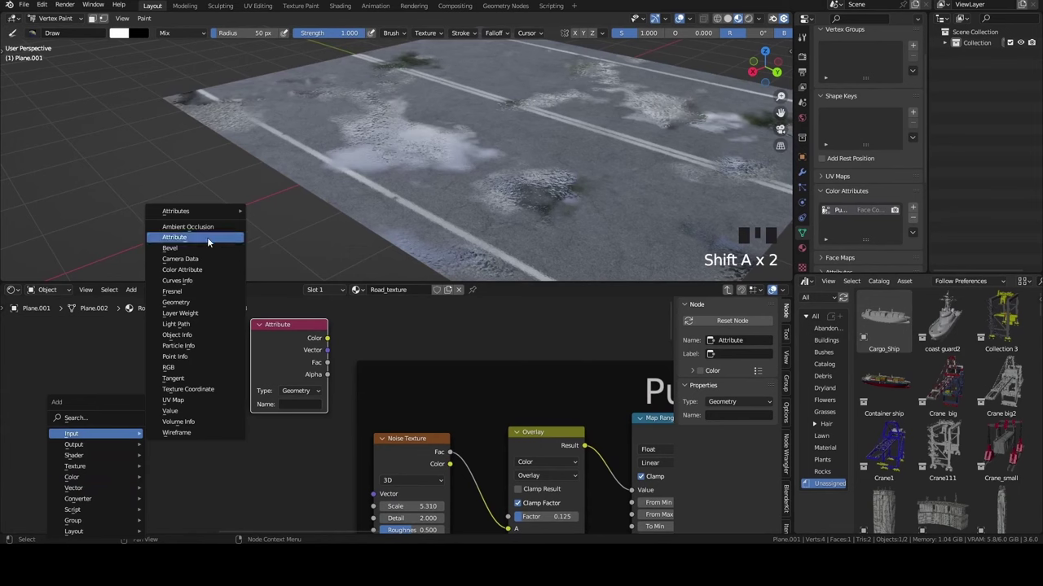
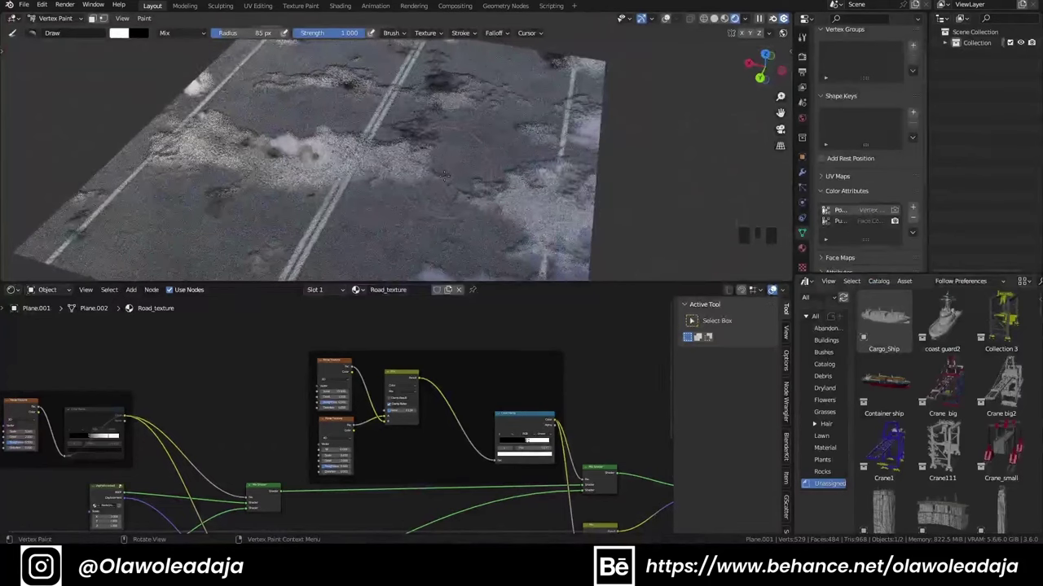
# Step: Add an Attribute node named Pothole and link its Fac into the pothole mask Mix node
pyautogui.press('shift+a')
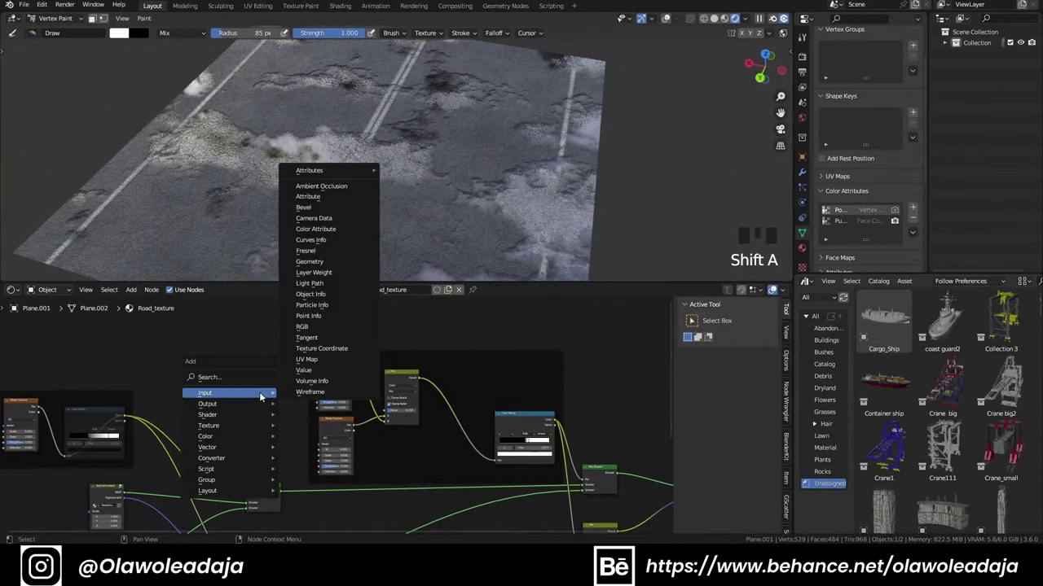
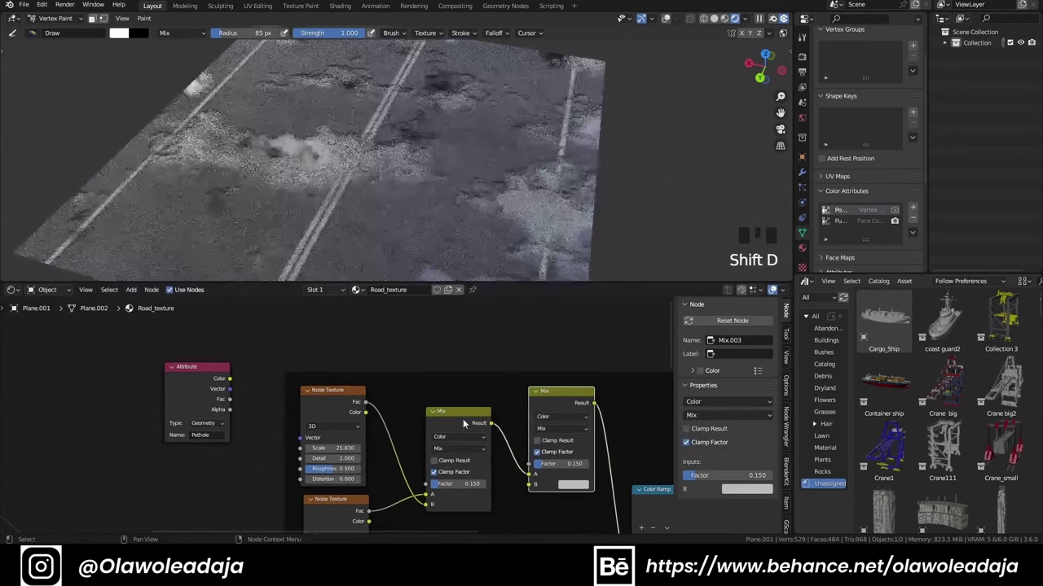
pyautogui.click(234, 401)
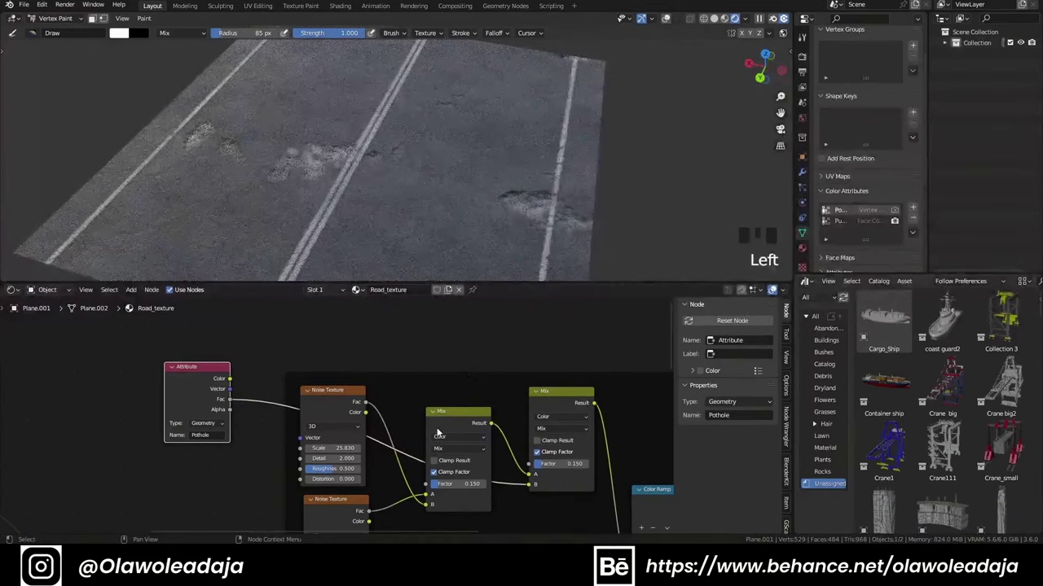
pyautogui.click(447, 427)
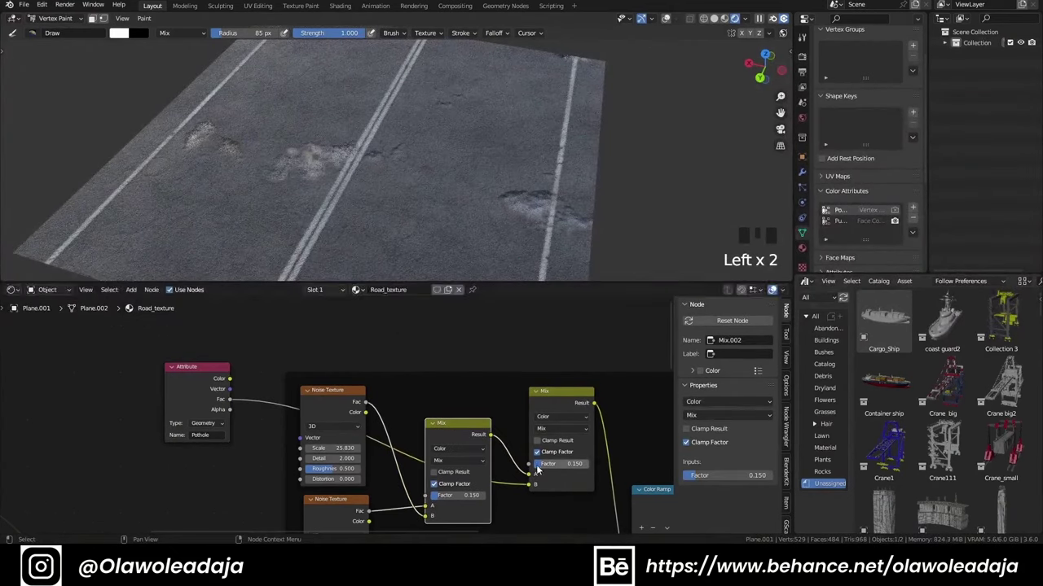